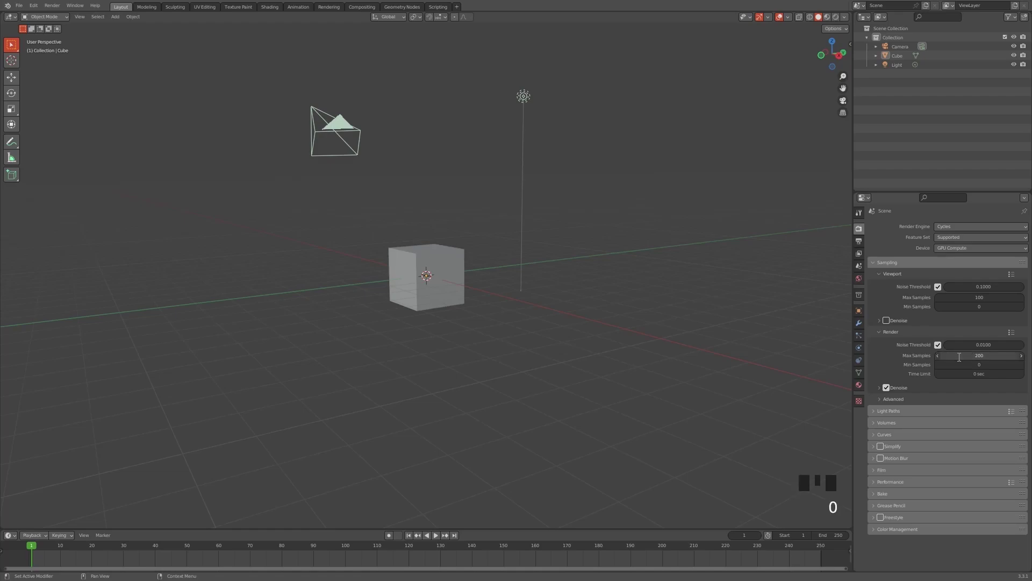
Adjust the render sampling values and set a new tile size under Performance > Tiling.
{"action": "left_click", "coordinate": [886, 463]}
{"action": "left_click", "coordinate": [881, 533]}
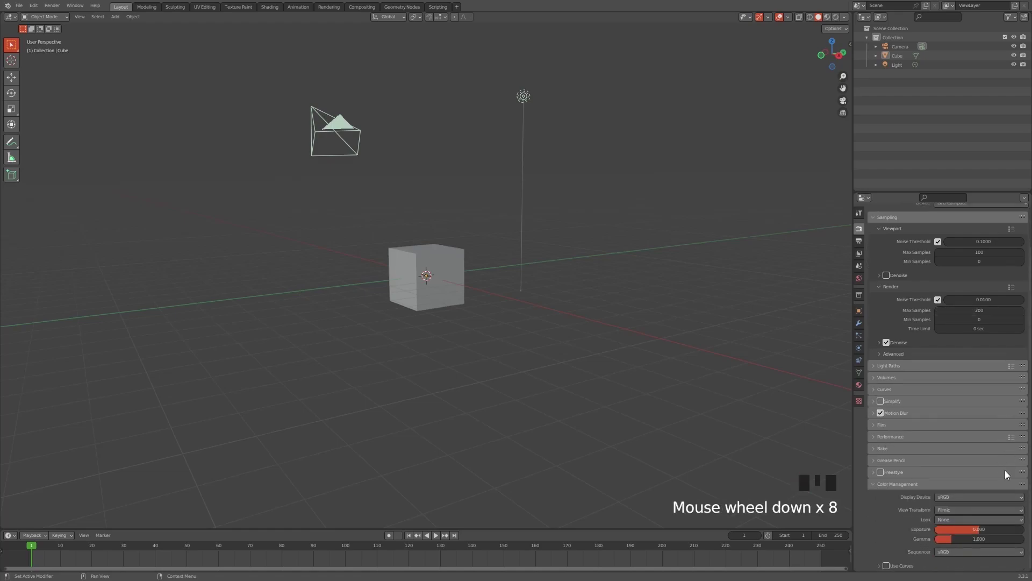
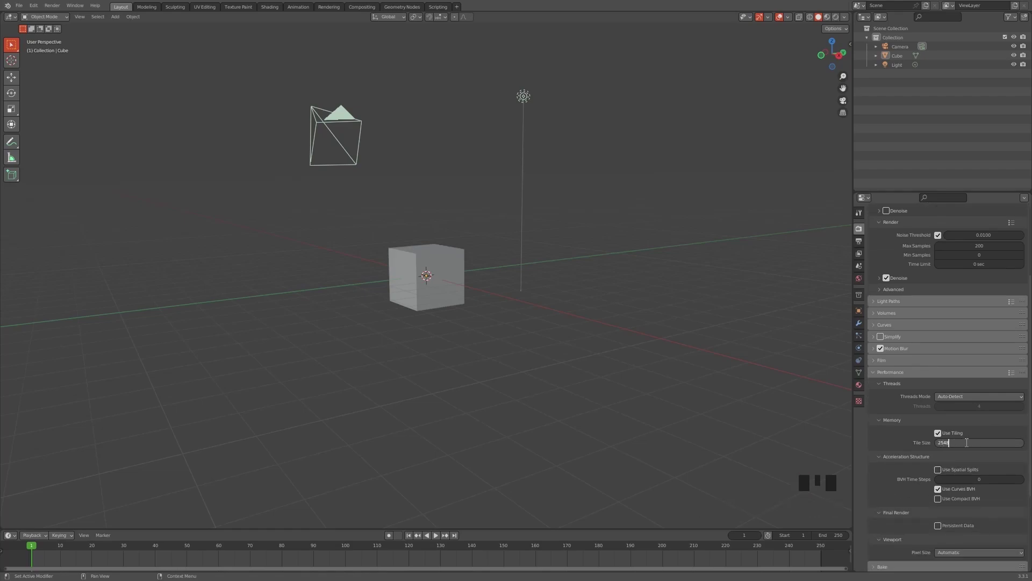
{"action": "left_click", "coordinate": [585, 189]}
Delete the default cube and add a plane, enlarging it as a ground surface.
{"action": "scroll", "scroll_direction": "down", "scroll_amount": 3}
{"action": "middle_click", "coordinate": [536, 241]}
{"action": "scroll", "scroll_direction": "up", "scroll_amount": 3}
{"action": "left_click", "coordinate": [449, 282]}
{"action": "key", "text": "x"}
{"action": "key", "text": "shift+a"}
{"action": "key", "text": "s"}
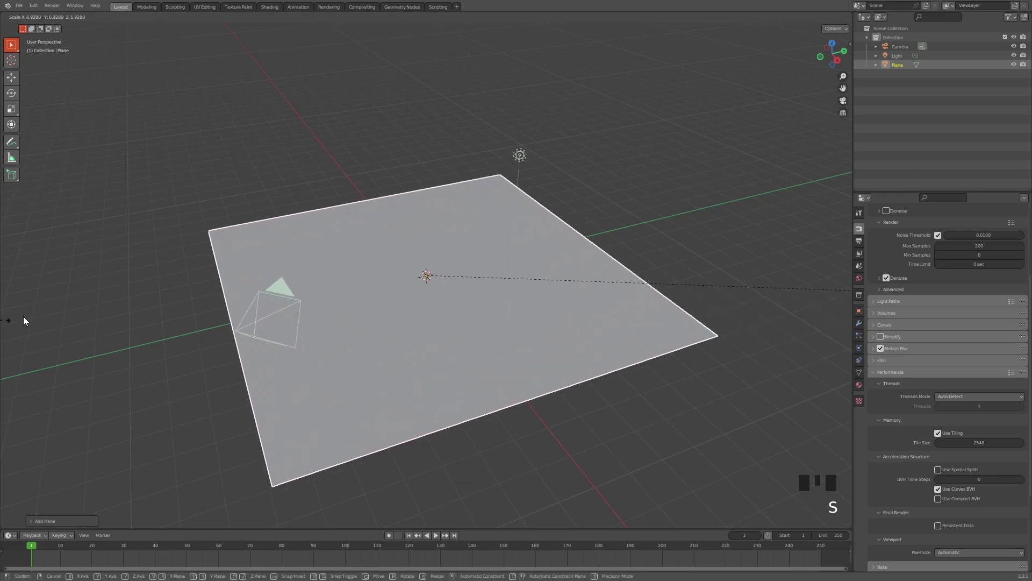
{"action": "left_click", "coordinate": [853, 102]}
{"action": "left_click", "coordinate": [851, 99]}
{"action": "left_click", "coordinate": [485, 266]}
Scale the plane up further and reposition it so it fills the camera frame.
{"action": "scroll", "scroll_direction": "down", "scroll_amount": 3}
{"action": "key", "text": "s"}
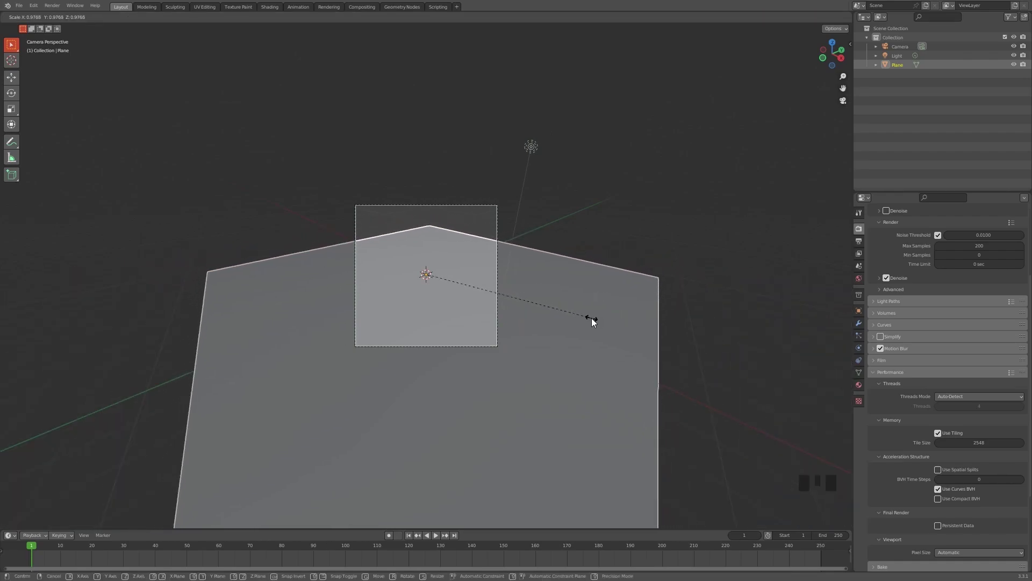
{"action": "left_click", "coordinate": [310, 303]}
{"action": "left_click", "coordinate": [282, 259]}
{"action": "left_click", "coordinate": [279, 251]}
{"action": "scroll", "scroll_direction": "up", "scroll_amount": 3}
{"action": "left_click", "coordinate": [263, 238]}
{"action": "key", "text": "s"}
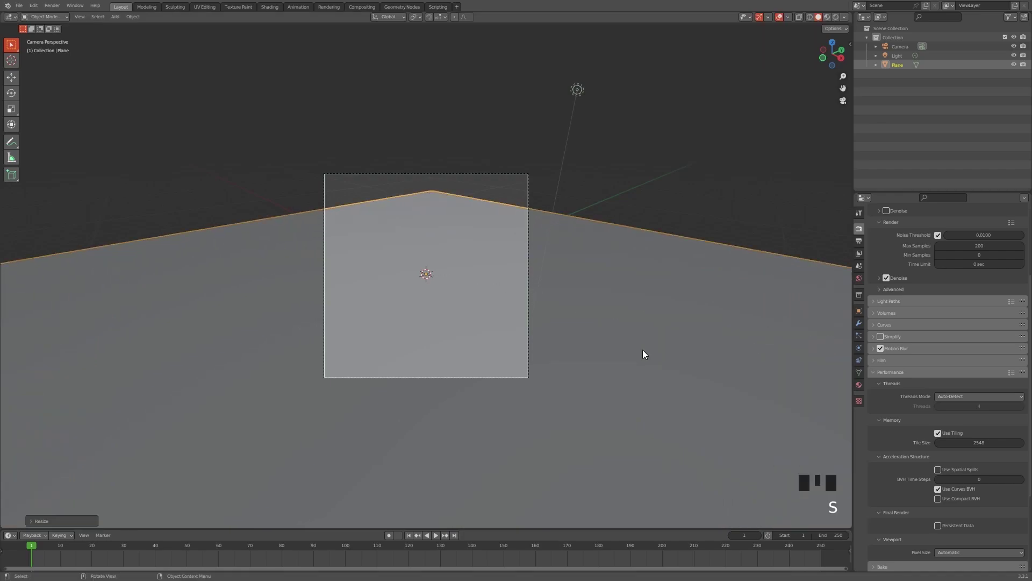
{"action": "key", "text": "g"}
{"action": "key", "text": "g"}
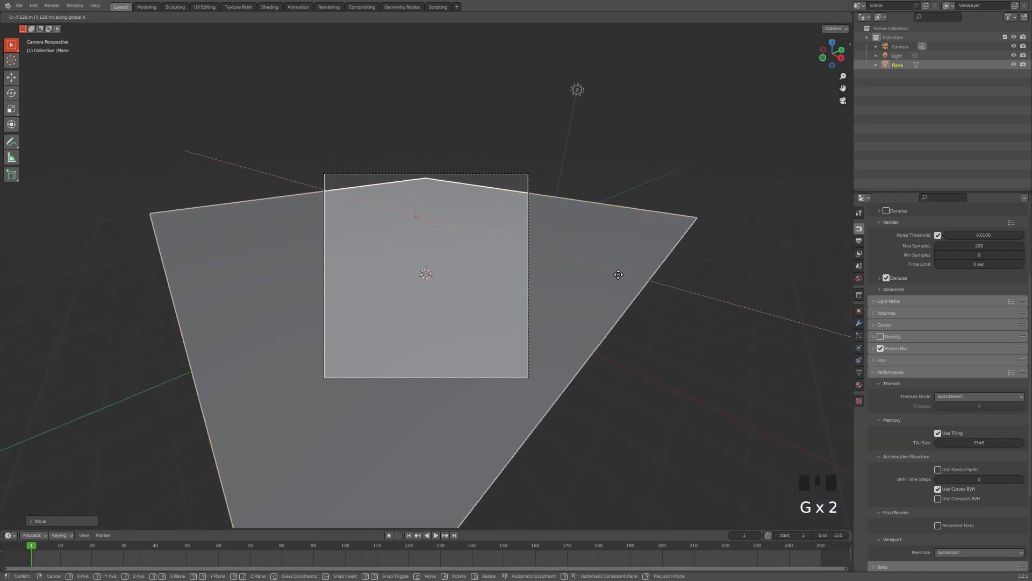
{"action": "key", "text": "s"}
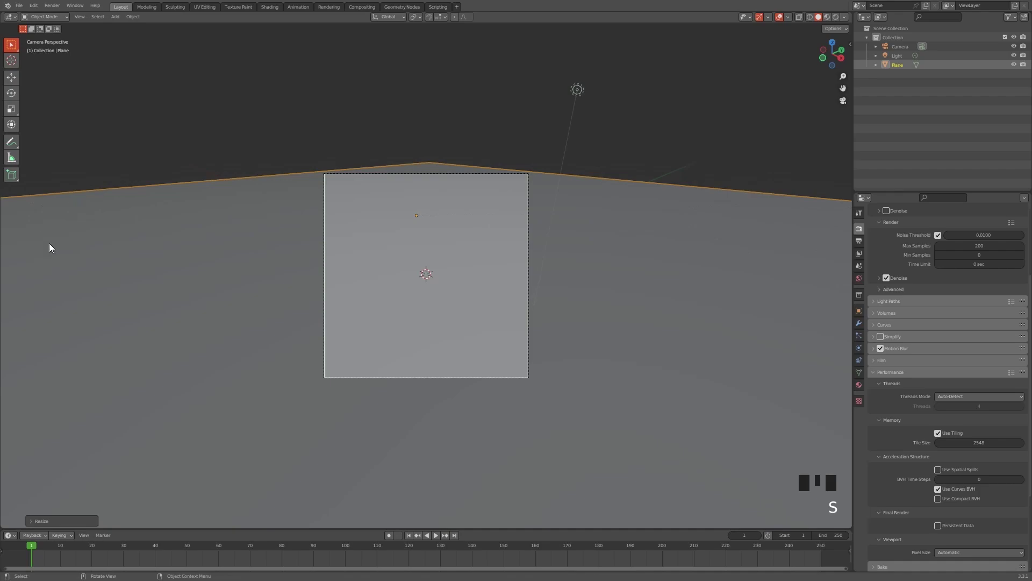
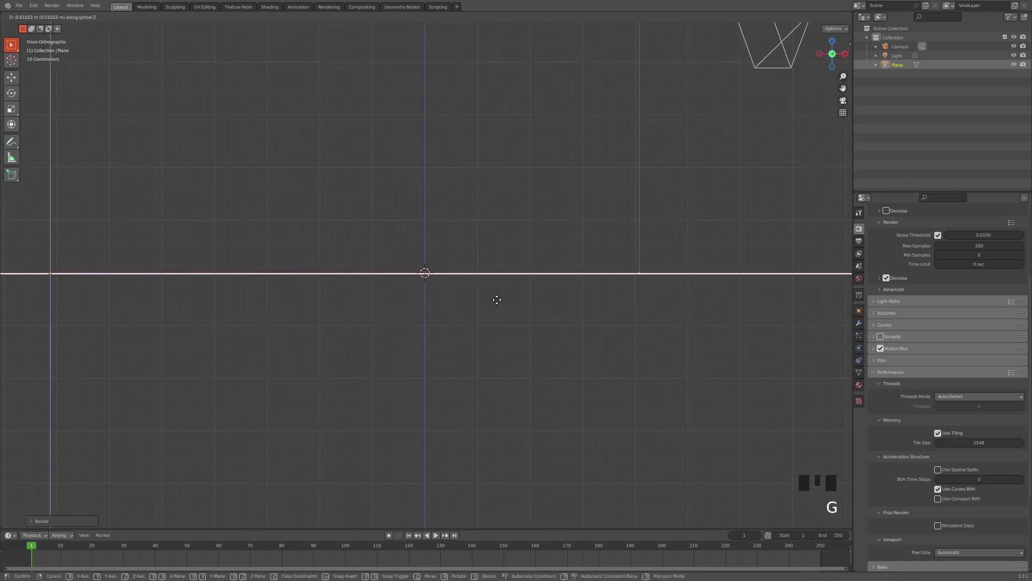
Lower the plane slightly and orbit to look down on it from above.
{"action": "left_click", "coordinate": [601, 282]}
{"action": "middle_click", "coordinate": [662, 296]}
{"action": "scroll", "scroll_direction": "down", "scroll_amount": 3}
{"action": "left_click_drag", "start_coordinate": [495, 324], "coordinate": [504, 304]}
{"action": "scroll", "scroll_direction": "up", "scroll_amount": 3}
{"action": "left_click_drag", "start_coordinate": [502, 306], "coordinate": [520, 312]}
{"action": "scroll", "scroll_direction": "down", "scroll_amount": 3}
{"action": "left_click", "coordinate": [502, 186]}
{"action": "key", "text": "x"}
{"action": "left_click", "coordinate": [583, 174]}
{"action": "scroll", "scroll_direction": "up", "scroll_amount": 3}
{"action": "middle_click", "coordinate": [485, 240]}
{"action": "left_click", "coordinate": [848, 100]}
{"action": "scroll", "scroll_direction": "up", "scroll_amount": 3}
{"action": "left_click", "coordinate": [849, 101]}
{"action": "scroll", "scroll_direction": "up", "scroll_amount": 3}
{"action": "middle_click", "coordinate": [486, 277]}
{"action": "scroll", "scroll_direction": "down", "scroll_amount": 3}
Add a cylinder with fewer sides, flatten it on Z and raise it to rest on the plane.
{"action": "key", "text": "x"}
{"action": "key", "text": "shift+a"}
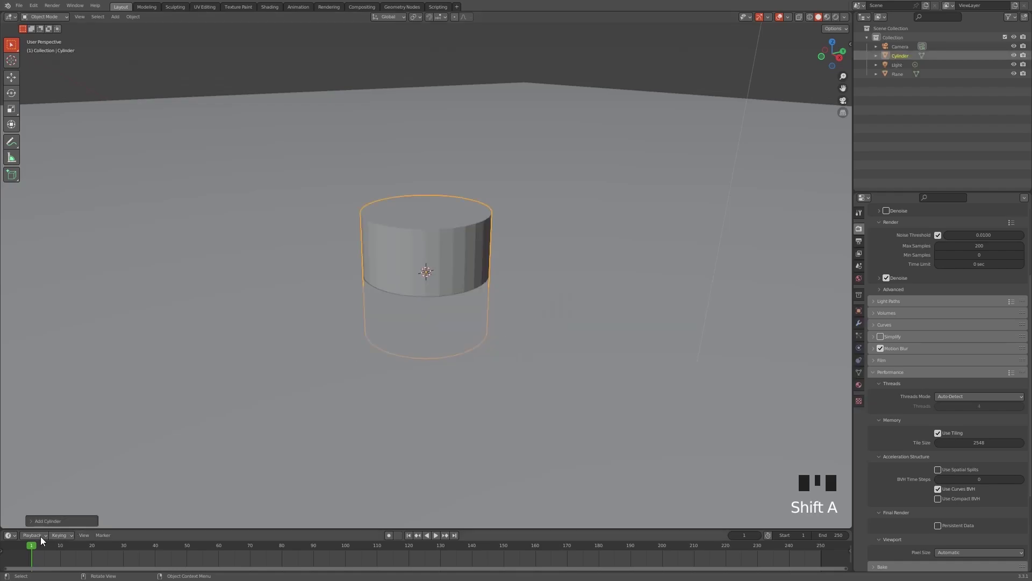
{"action": "left_click_drag", "start_coordinate": [56, 523], "coordinate": [515, 245]}
{"action": "left_click", "coordinate": [453, 245]}
{"action": "key", "text": "s"}
{"action": "key", "text": "g"}
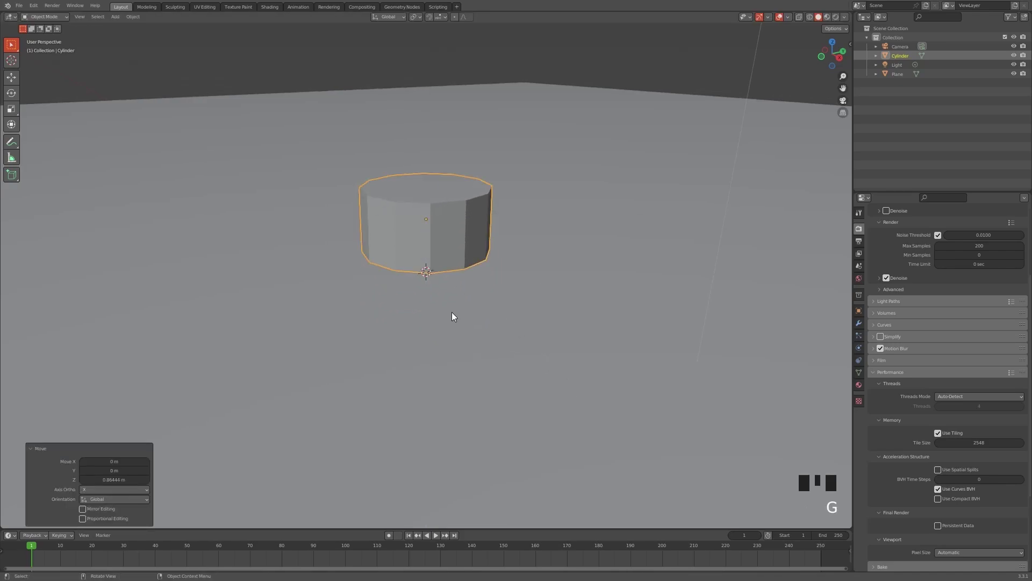
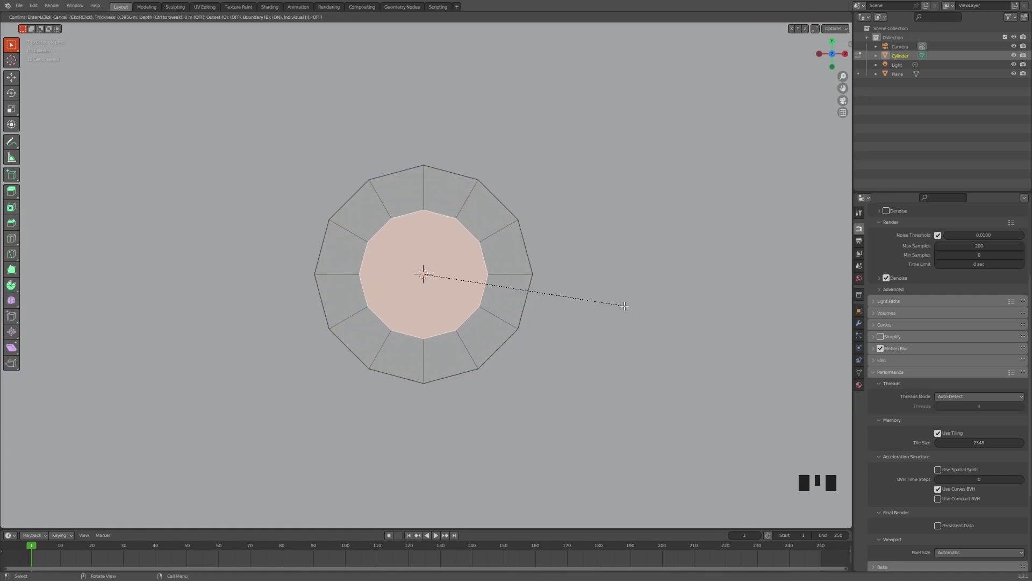
Inset the cylinder's top face into an inner ring and duplicate the cylinder upward.
{"action": "key", "text": "Tab"}
{"action": "left_click_drag", "start_coordinate": [515, 375], "coordinate": [508, 320]}
{"action": "scroll", "scroll_direction": "down", "scroll_amount": 3}
{"action": "key", "text": "shift+d"}
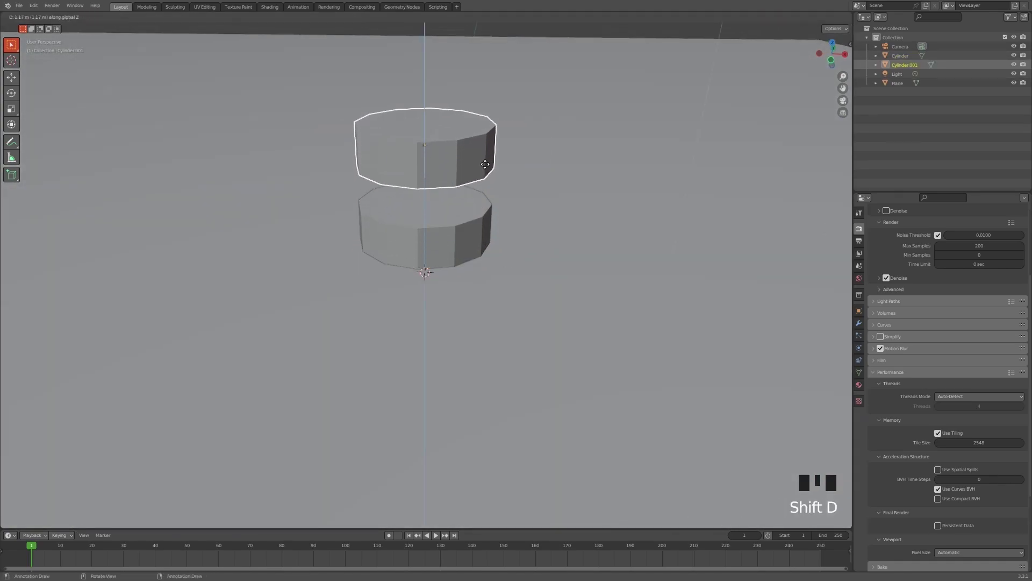
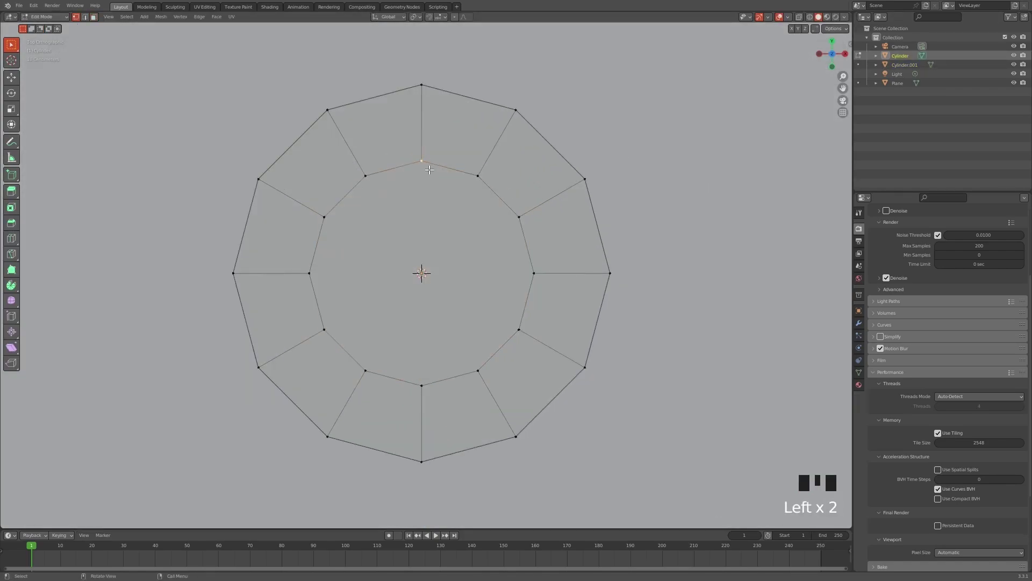
Move and scale the original's inner-ring vertices into a heart outline.
{"action": "key", "text": "g"}
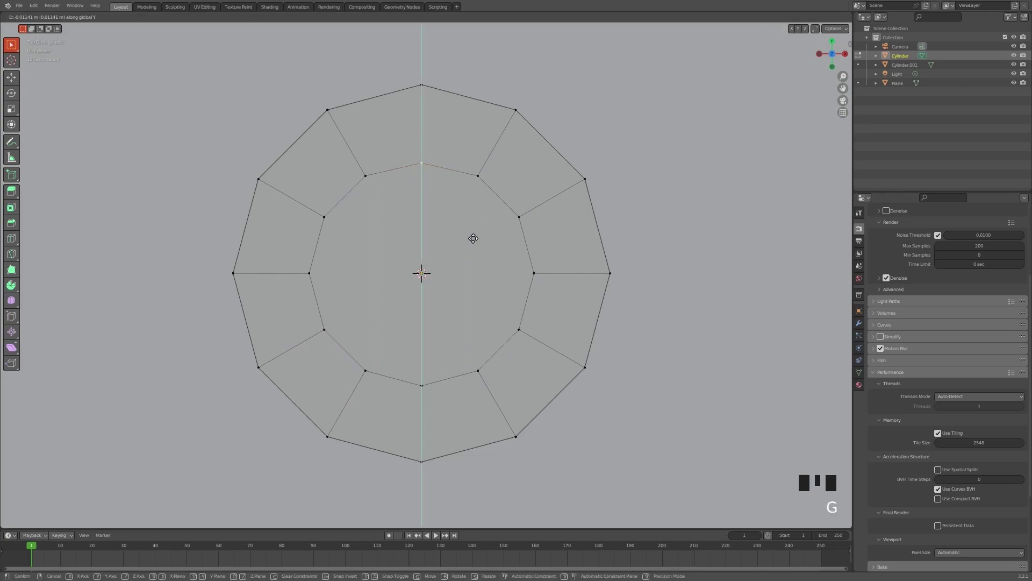
{"action": "left_click", "coordinate": [322, 318]}
{"action": "left_click", "coordinate": [368, 369]}
{"action": "left_click_drag", "start_coordinate": [476, 367], "coordinate": [485, 361]}
{"action": "left_click", "coordinate": [522, 325]}
{"action": "key", "text": "s"}
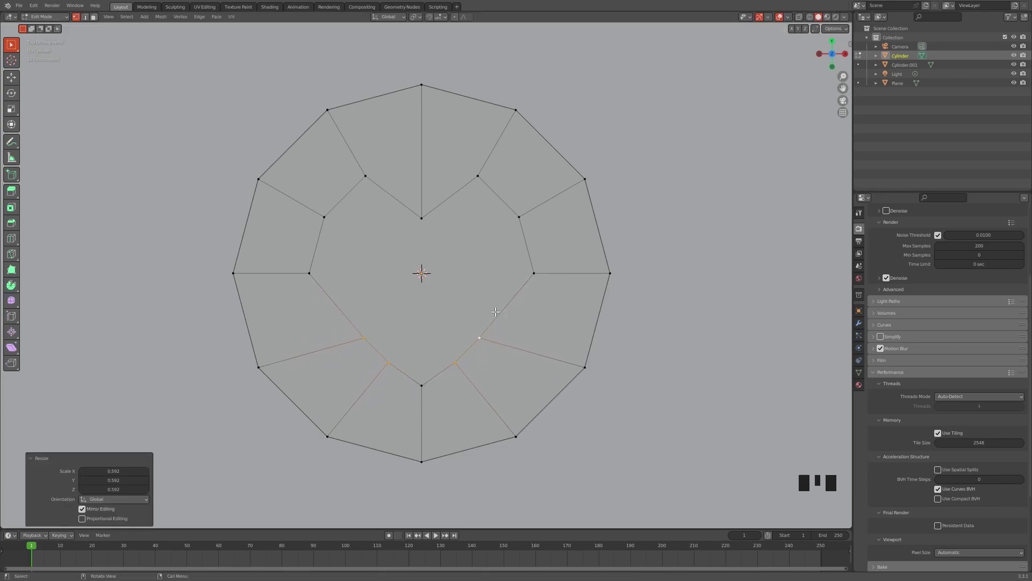
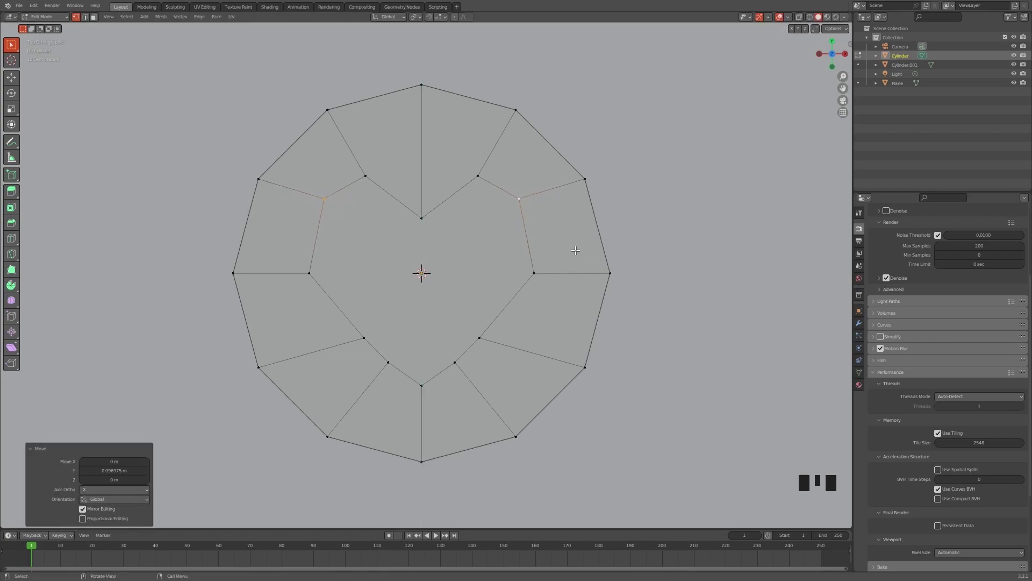
{"action": "key", "text": "s"}
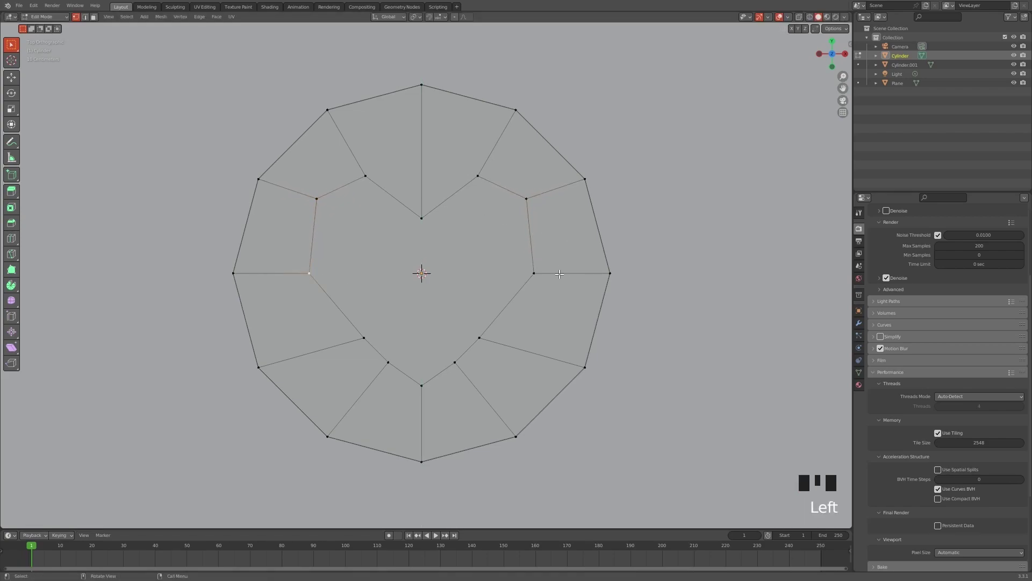
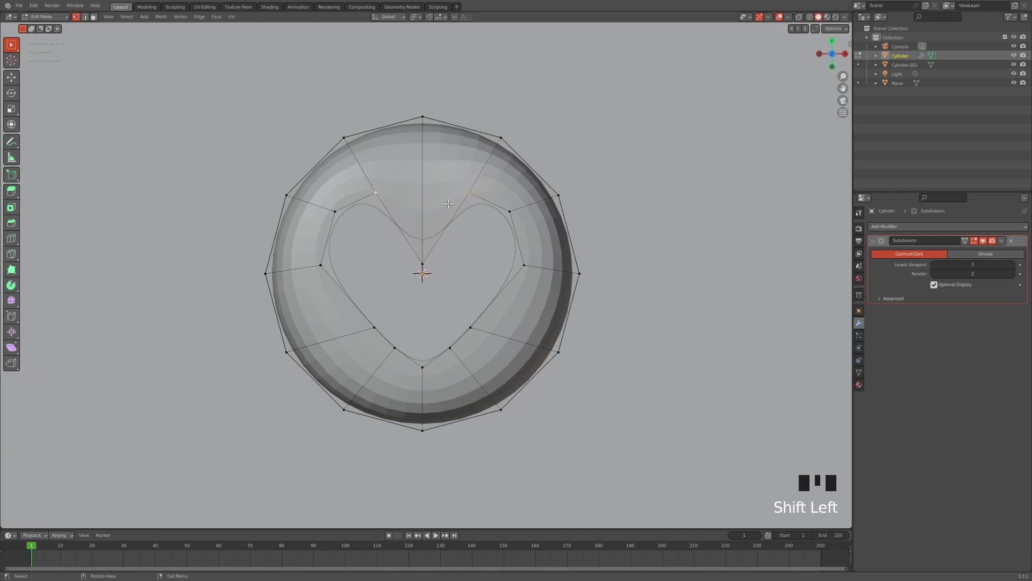
Scale the top heart vertices to sharpen the heart's upper dip.
{"action": "key", "text": "s"}
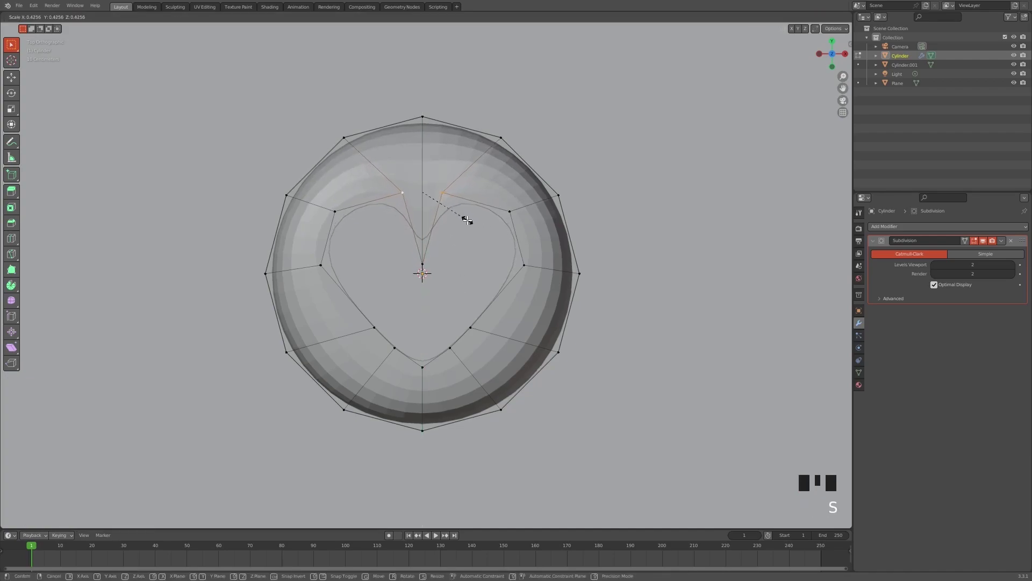
{"action": "key", "text": "Tab"}
{"action": "left_click_drag", "start_coordinate": [487, 367], "coordinate": [491, 293]}
{"action": "scroll", "scroll_direction": "down", "scroll_amount": 3}
{"action": "left_click_drag", "start_coordinate": [945, 226], "coordinate": [498, 274]}
Add edge loops around the cookie's side, slide the heart loop and bevel the bottom edge.
{"action": "key", "text": "Tab"}
{"action": "key", "text": "ctrl+r"}
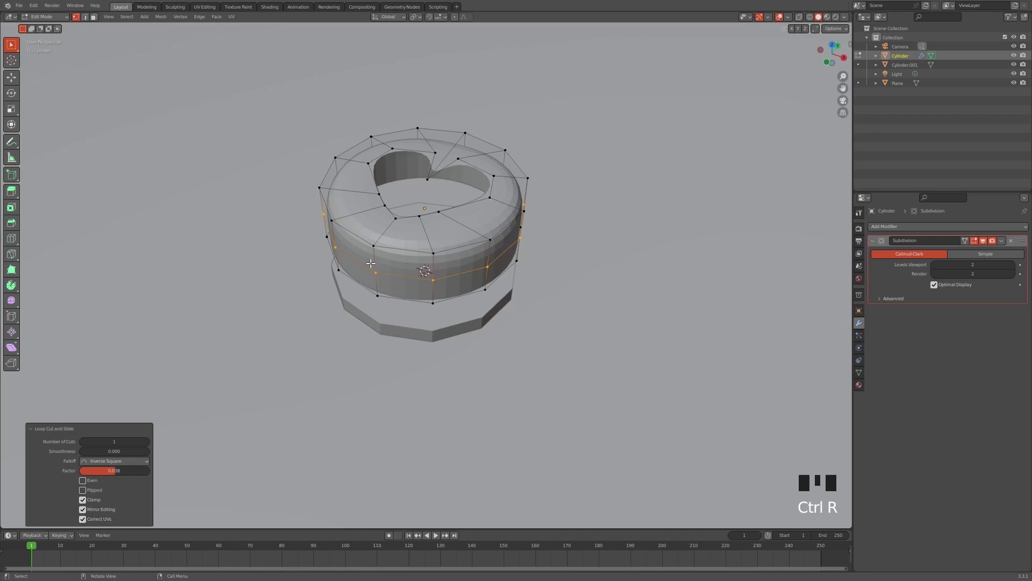
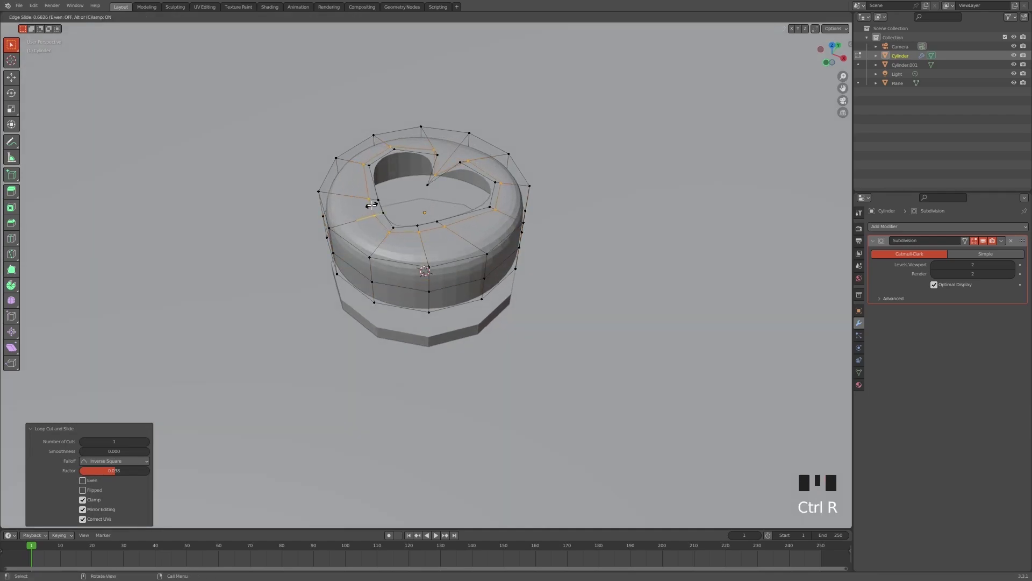
{"action": "left_click_drag", "start_coordinate": [494, 280], "coordinate": [442, 279]}
{"action": "double_click", "coordinate": [442, 279]}
{"action": "middle_click", "coordinate": [467, 274]}
{"action": "key", "text": "ctrl+b"}
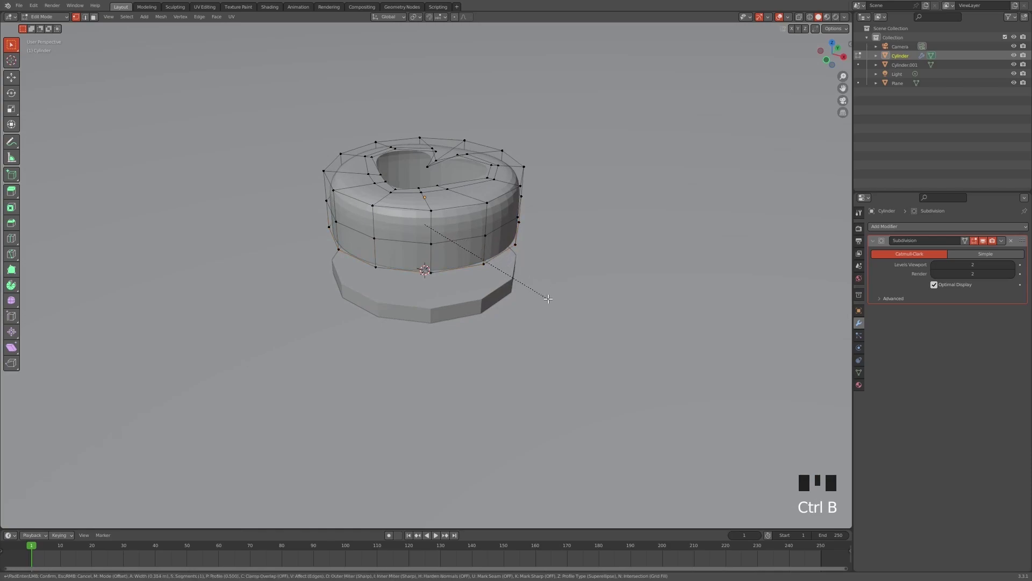
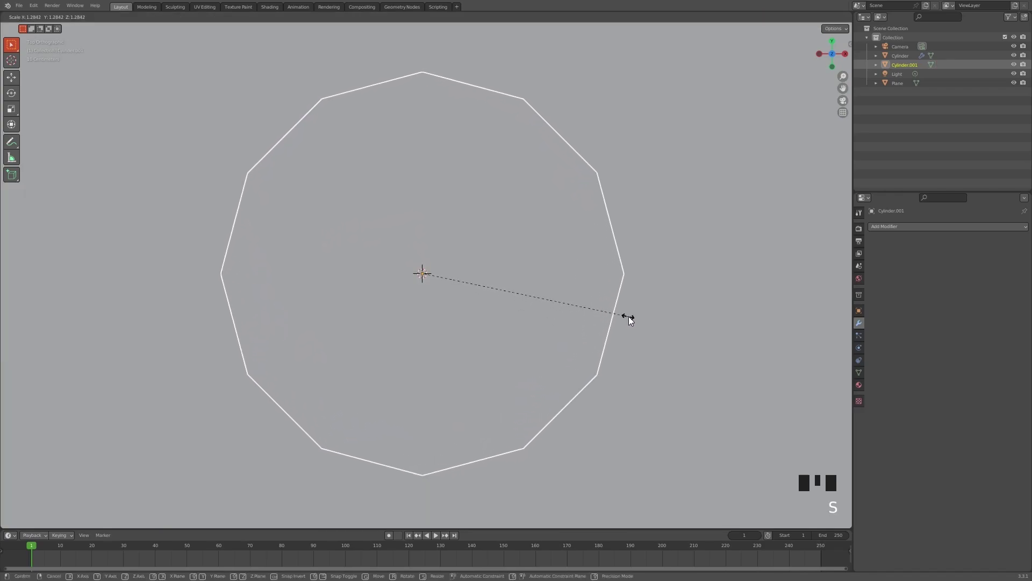
Move the duplicate cylinder downward and model its bumpy rim with Solidify and Subdivision modifiers.
{"action": "scroll", "scroll_direction": "down", "scroll_amount": 3}
{"action": "left_click_drag", "start_coordinate": [508, 375], "coordinate": [563, 266]}
{"action": "middle_click", "coordinate": [564, 265]}
{"action": "key", "text": "g"}
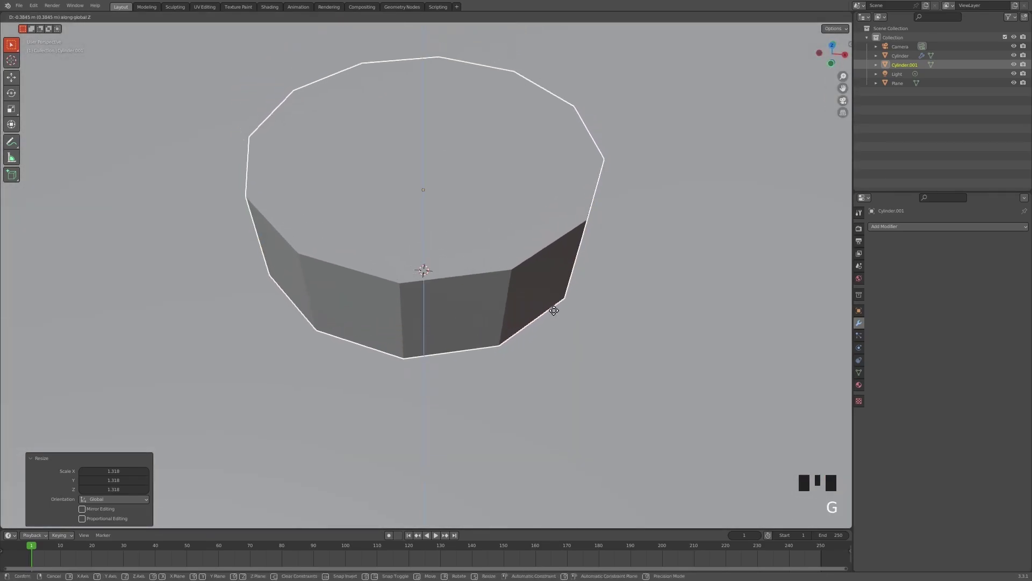
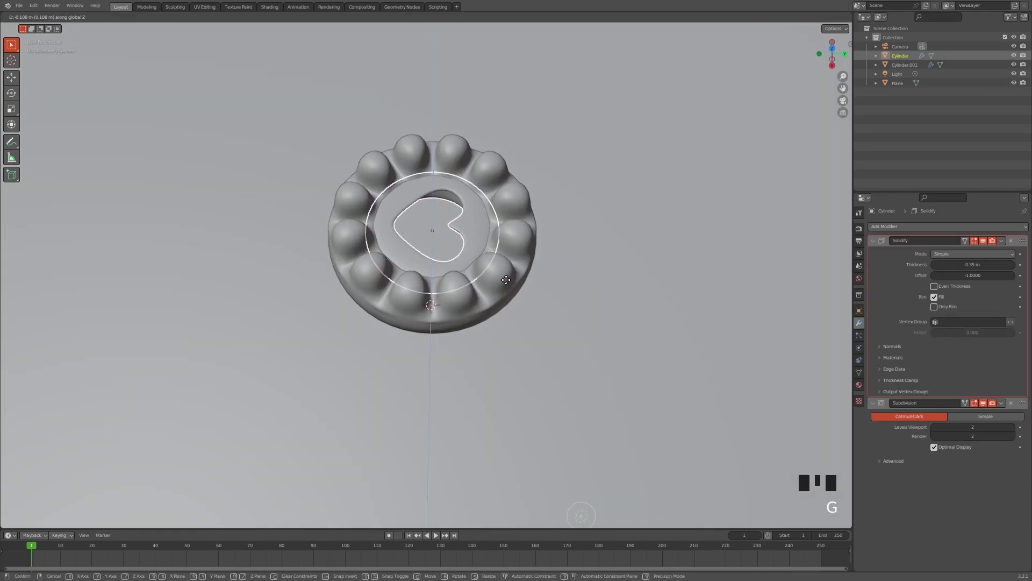
Raise the heart piece vertically and select the bumpy cookie base from the side.
{"action": "left_click_drag", "start_coordinate": [531, 288], "coordinate": [494, 256]}
{"action": "left_click", "coordinate": [494, 256]}
{"action": "left_click_drag", "start_coordinate": [499, 262], "coordinate": [481, 247]}
{"action": "scroll", "scroll_direction": "up", "scroll_amount": 3}
{"action": "left_click_drag", "start_coordinate": [499, 255], "coordinate": [514, 269]}
{"action": "left_click", "coordinate": [514, 269]}
{"action": "left_click_drag", "start_coordinate": [498, 269], "coordinate": [483, 281]}
Add a cylinder under the cookie top, widen it, then duplicate it below as a taller middle layer.
{"action": "key", "text": "shift+a"}
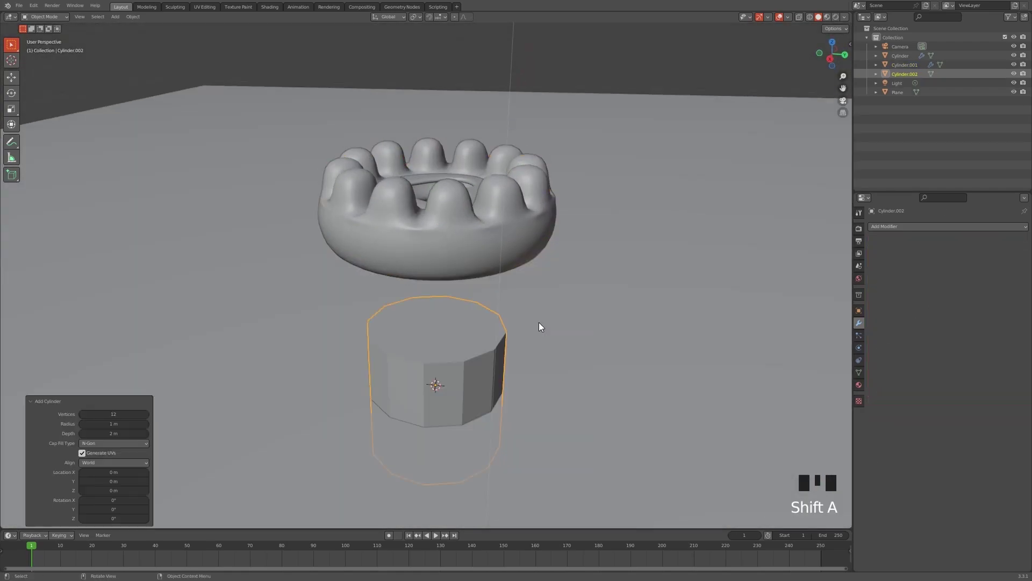
{"action": "key", "text": "g"}
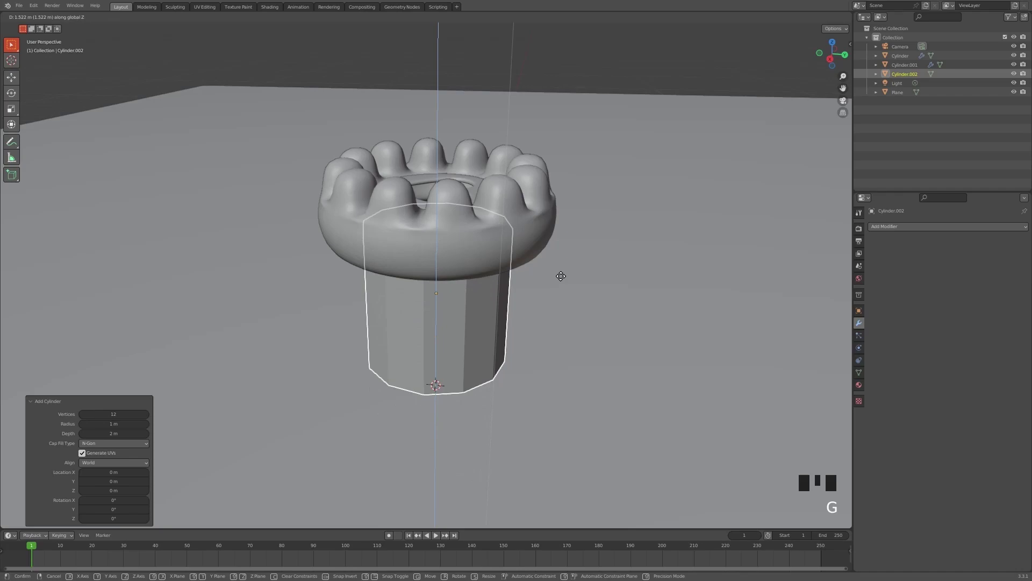
{"action": "key", "text": "s"}
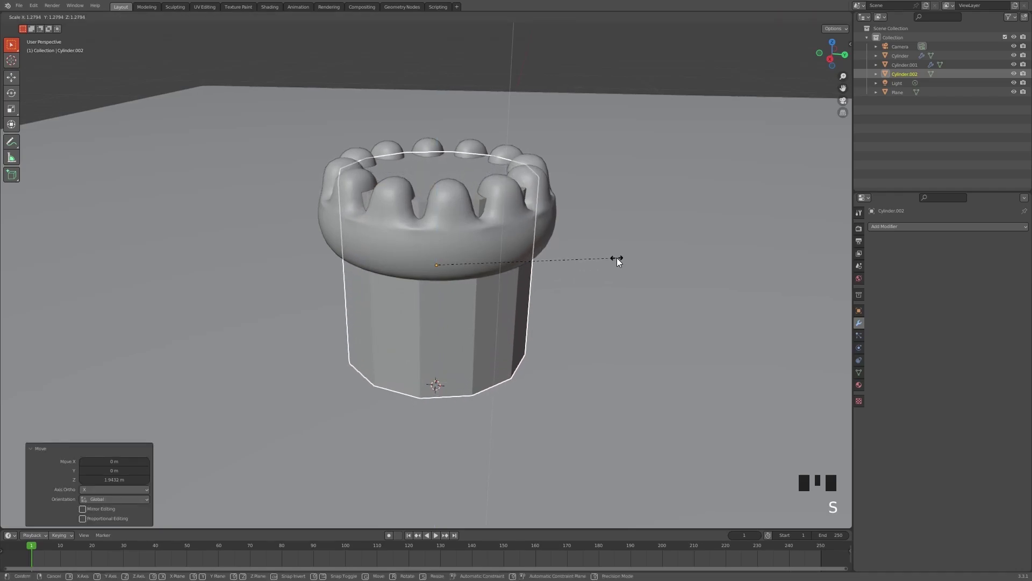
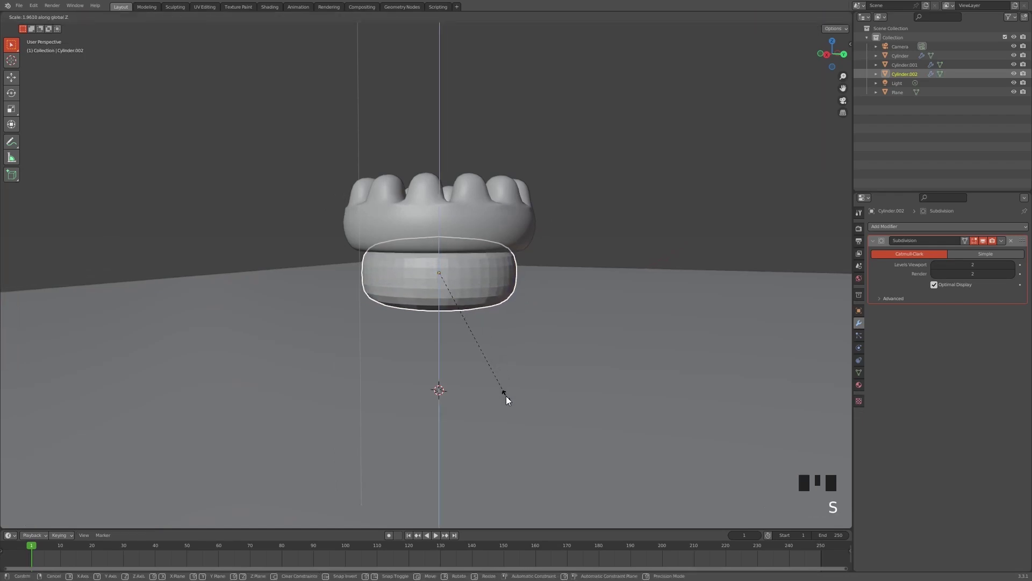
{"action": "key", "text": "shift+d"}
{"action": "left_click", "coordinate": [469, 278]}
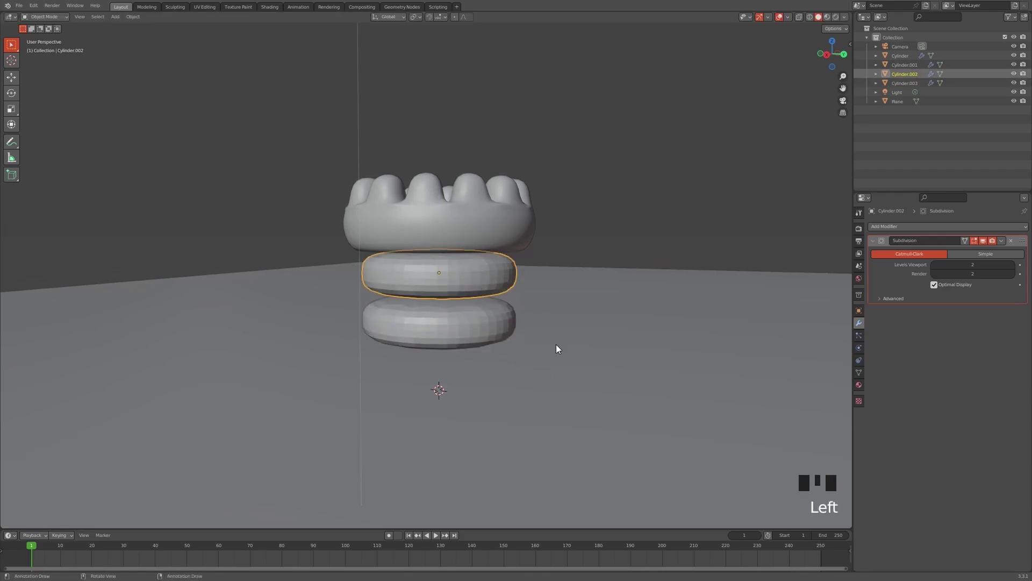
{"action": "key", "text": "s"}
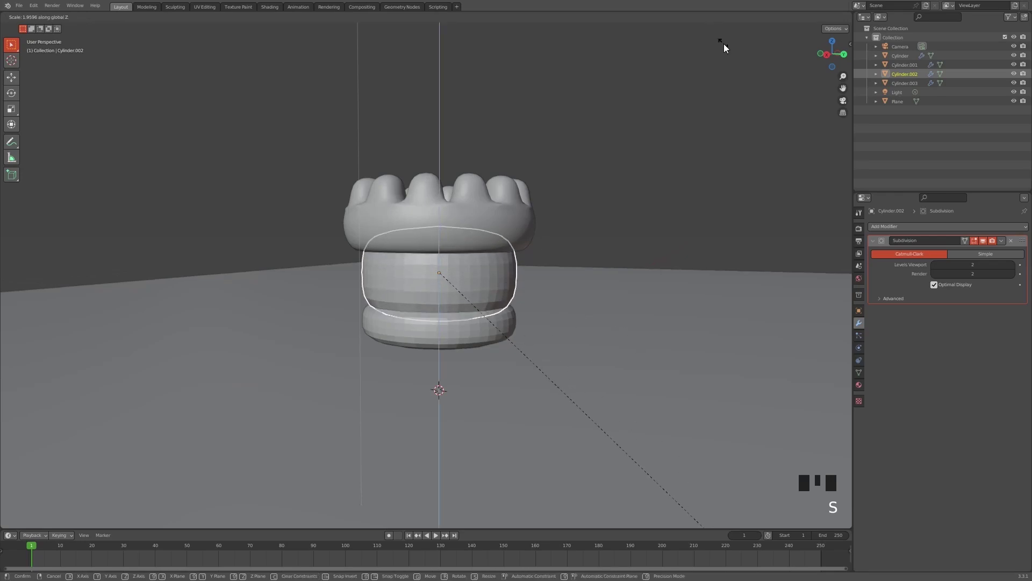
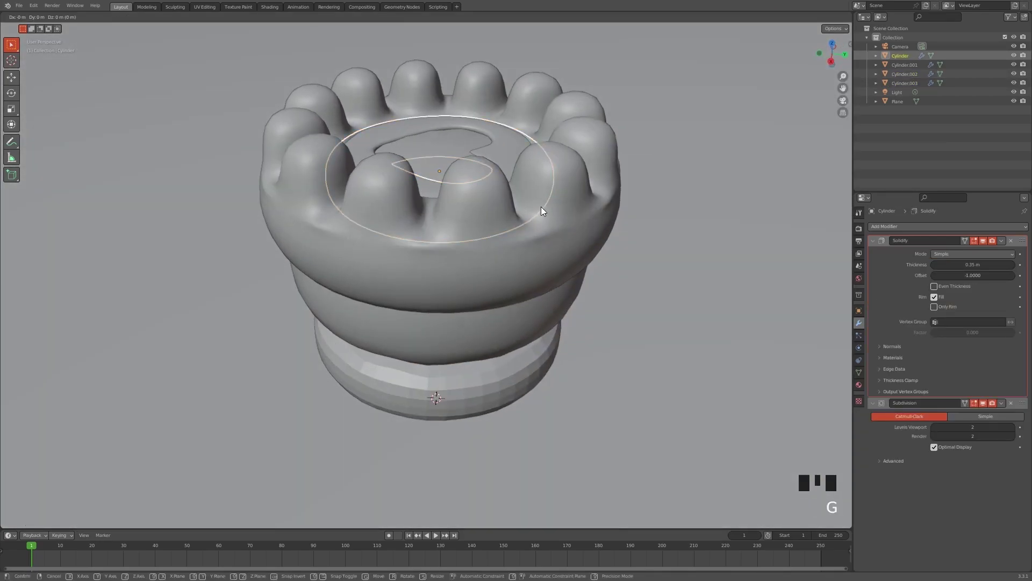
Move and stretch the heart cutter vertically, then view the middle layer from the side.
{"action": "key", "text": "g"}
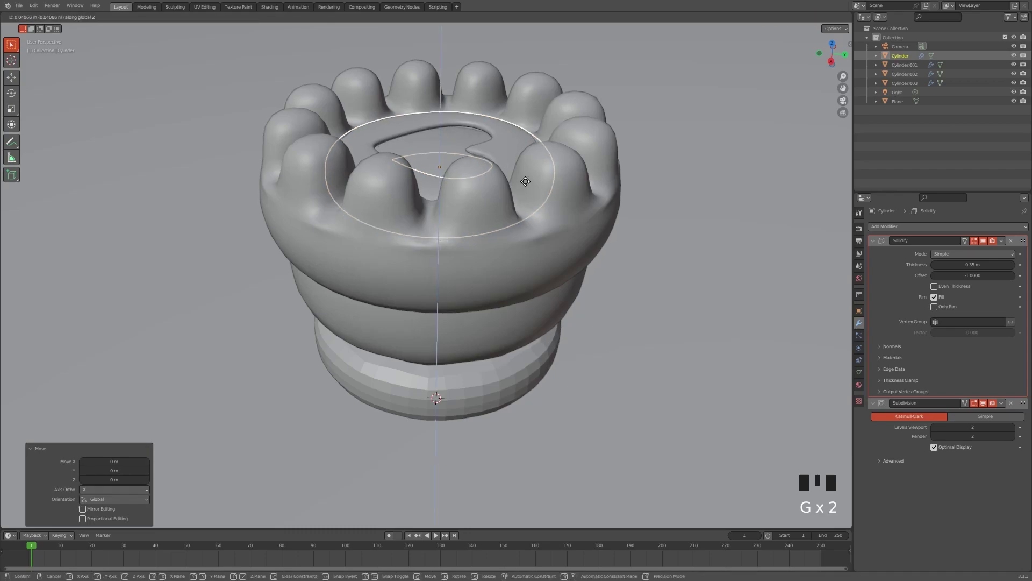
{"action": "key", "text": "s"}
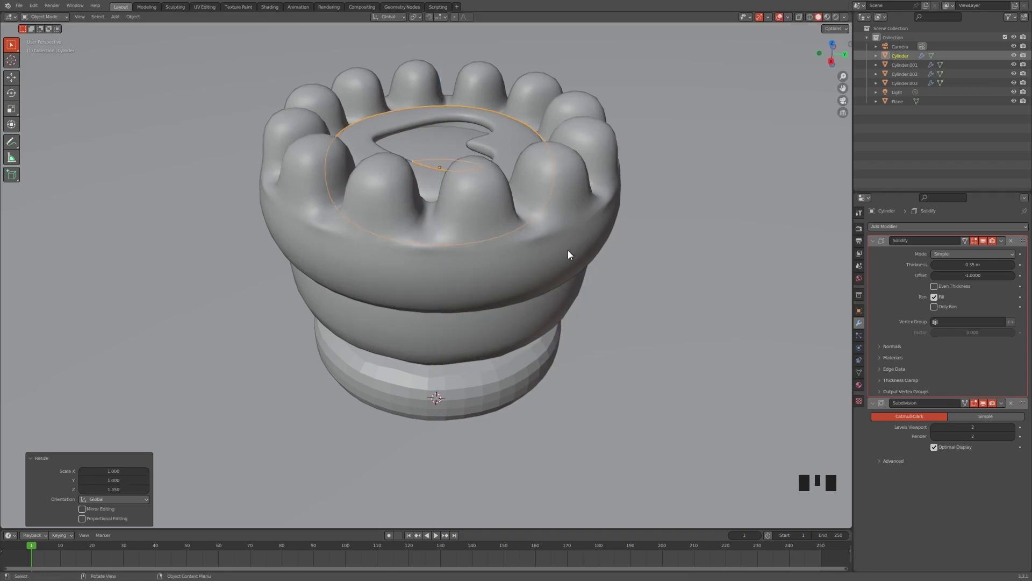
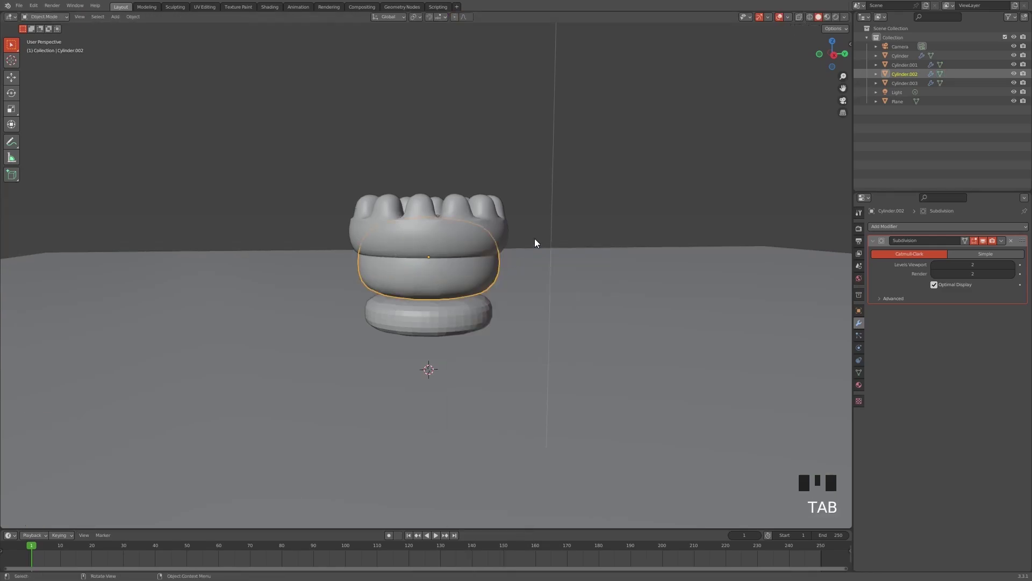
{"action": "left_click", "coordinate": [447, 321]}
{"action": "left_click_drag", "start_coordinate": [460, 310], "coordinate": [517, 302]}
{"action": "key", "text": "s"}
{"action": "left_click_drag", "start_coordinate": [538, 305], "coordinate": [836, 53]}
Smooth the bottom layer's shading and lower it beneath the middle layer.
{"action": "left_click", "coordinate": [837, 53]}
{"action": "scroll", "scroll_direction": "up", "scroll_amount": 3}
{"action": "key", "text": "Tab"}
{"action": "key", "text": "Tab"}
{"action": "left_click_drag", "start_coordinate": [466, 340], "coordinate": [521, 366]}
{"action": "key", "text": "g"}
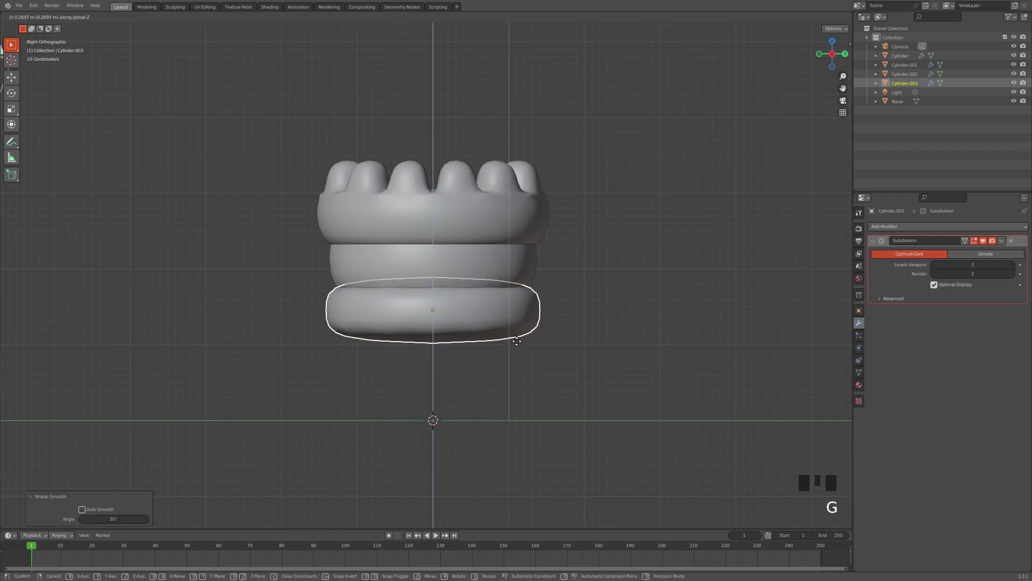
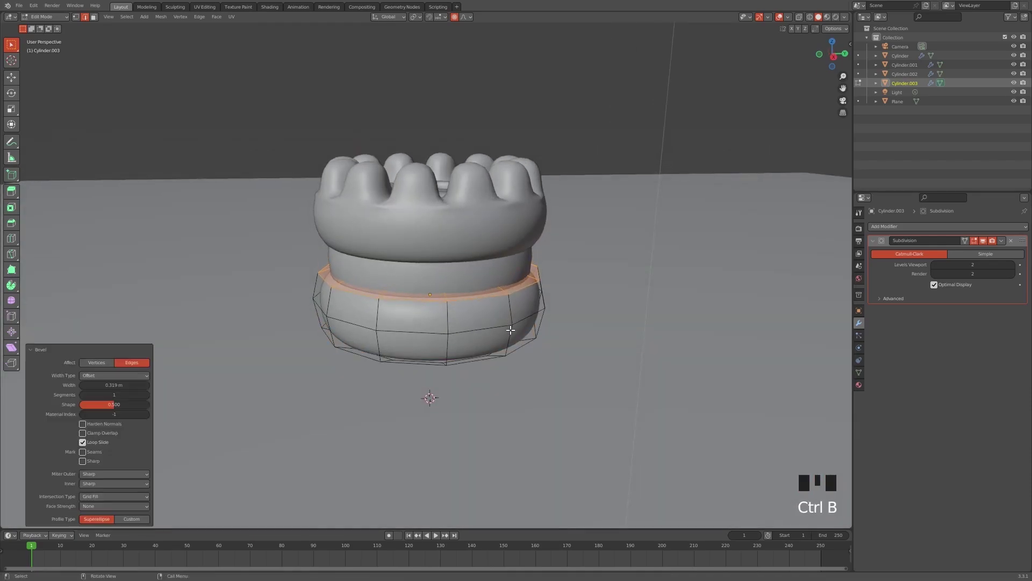
Select the middle layer's central edge loop and scale it outward with proportional editing to bulge the sides.
{"action": "key", "text": "Tab"}
{"action": "left_click_drag", "start_coordinate": [546, 268], "coordinate": [578, 255]}
{"action": "left_click", "coordinate": [578, 254]}
{"action": "left_click_drag", "start_coordinate": [543, 246], "coordinate": [504, 266]}
{"action": "left_click", "coordinate": [505, 266]}
{"action": "left_click_drag", "start_coordinate": [527, 262], "coordinate": [508, 269]}
{"action": "key", "text": "Tab"}
{"action": "key", "text": "s"}
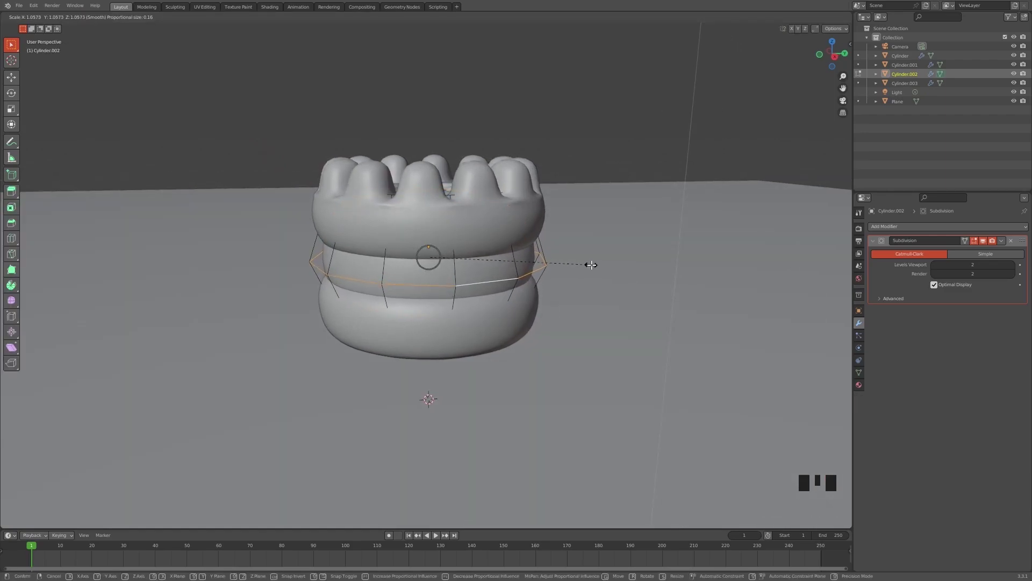
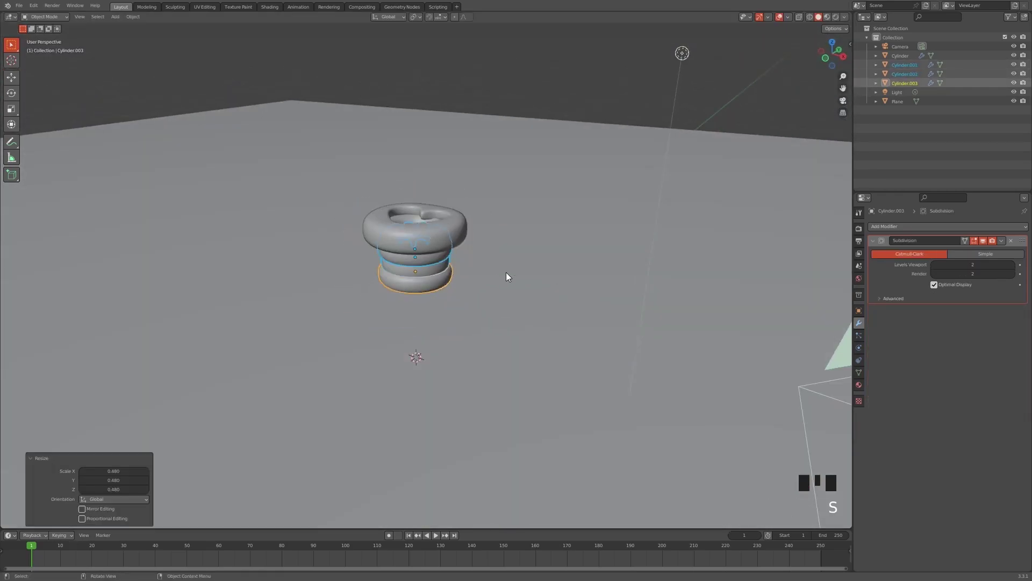
Select the lower cookie pieces with the crown top active and parent them via Ctrl+P > Object.
{"action": "key", "text": "ctrl+z"}
{"action": "left_click_drag", "start_coordinate": [479, 229], "coordinate": [429, 211]}
{"action": "left_click", "coordinate": [429, 210]}
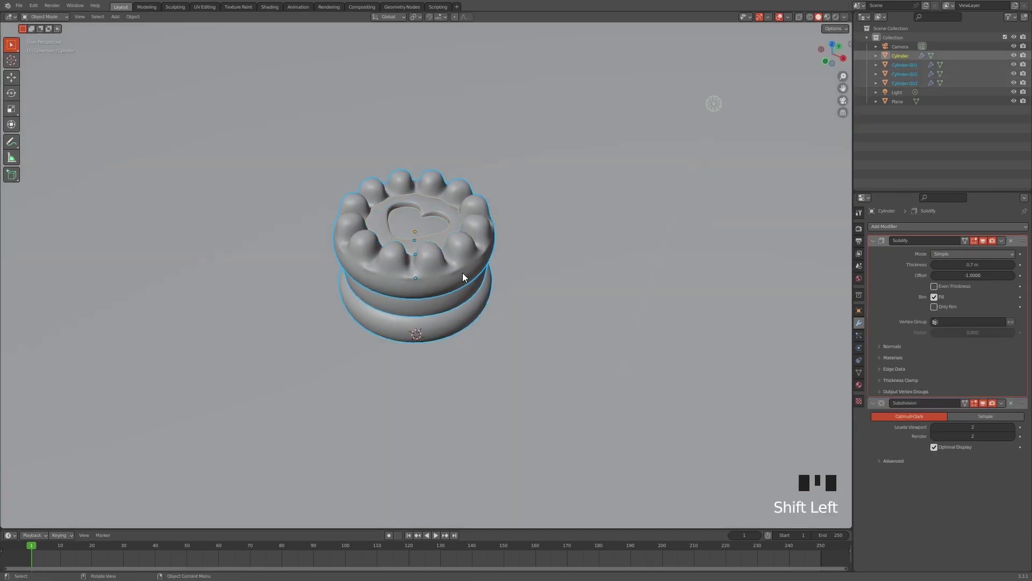
{"action": "left_click", "coordinate": [442, 286]}
{"action": "key", "text": "ctrl+p"}
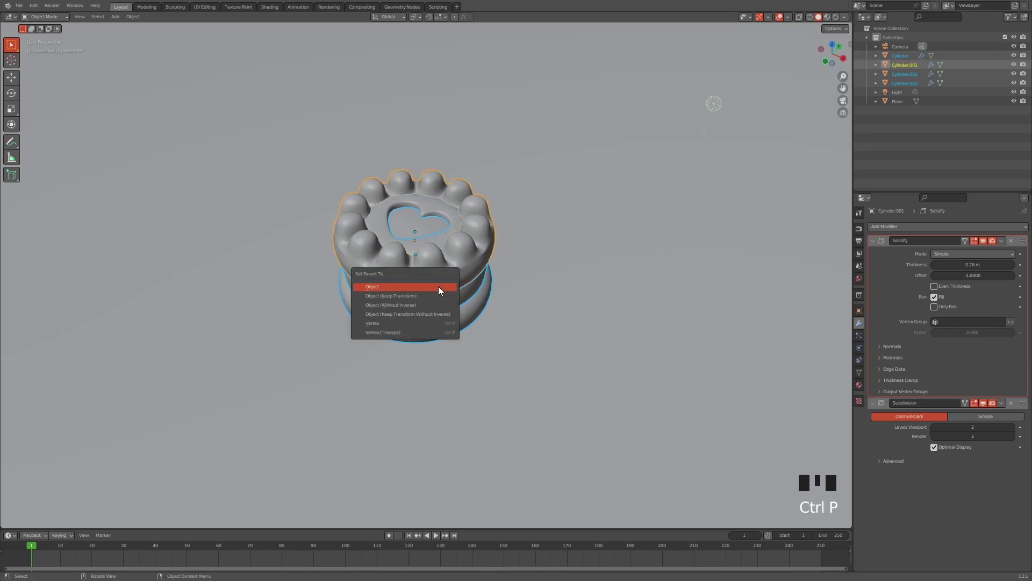
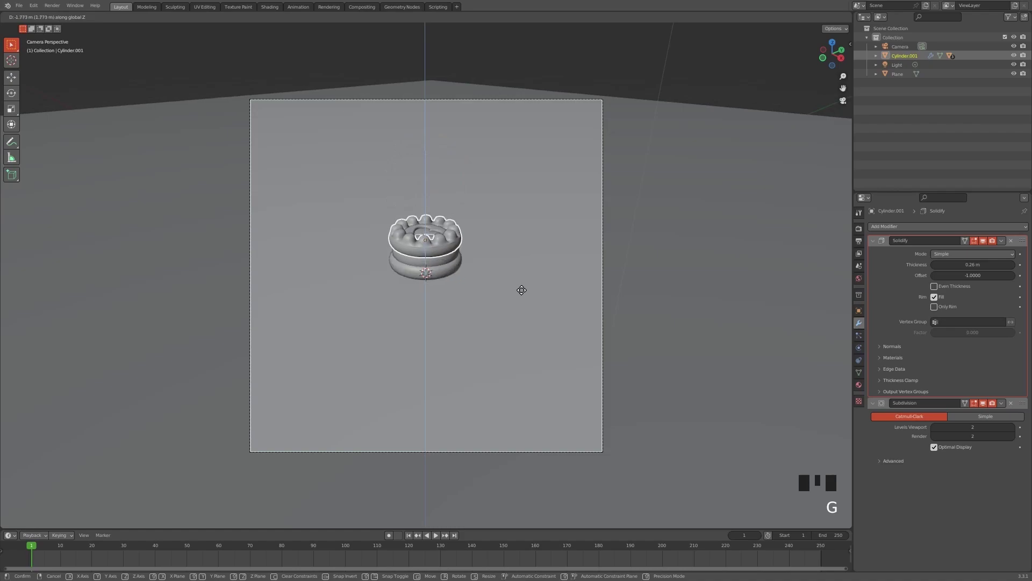
Enlarge the parented cookie and shift it on Y so it sits left of centre in the camera frame.
{"action": "double_click", "coordinate": [608, 270]}
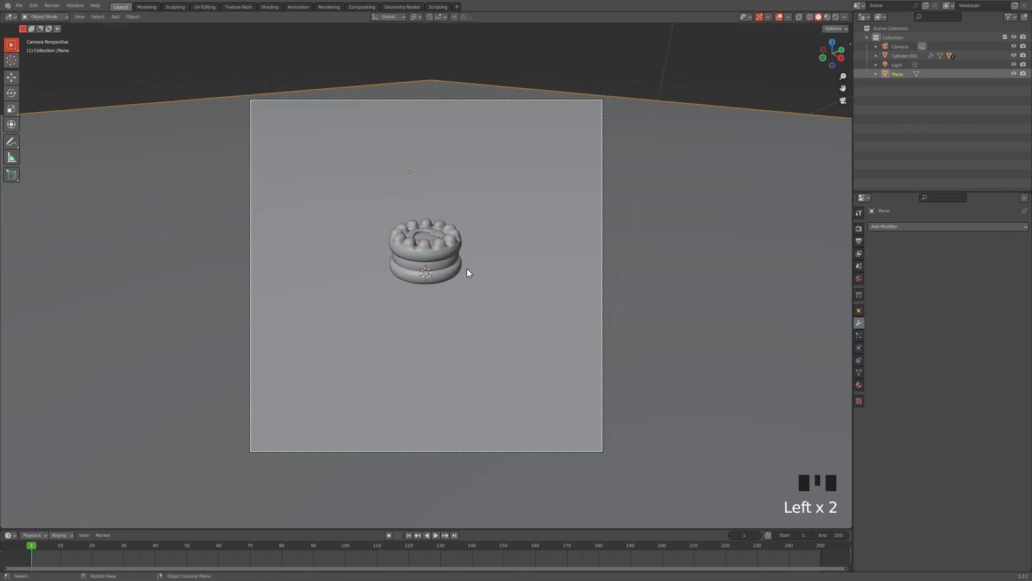
{"action": "scroll", "scroll_direction": "up", "scroll_amount": 3}
{"action": "scroll", "scroll_direction": "down", "scroll_amount": 3}
{"action": "left_click", "coordinate": [441, 275]}
{"action": "left_click", "coordinate": [444, 261]}
{"action": "key", "text": "s"}
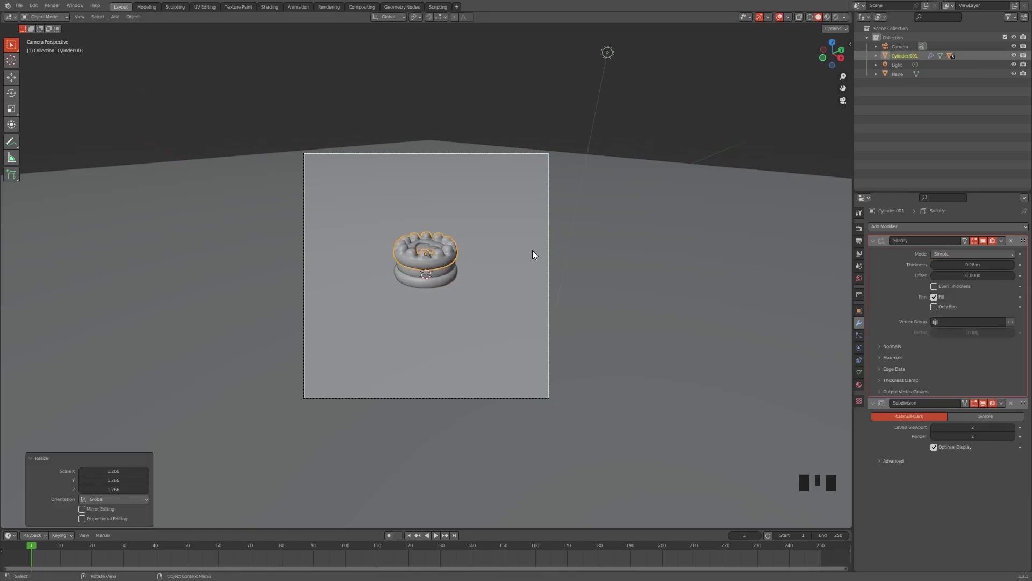
{"action": "key", "text": "g"}
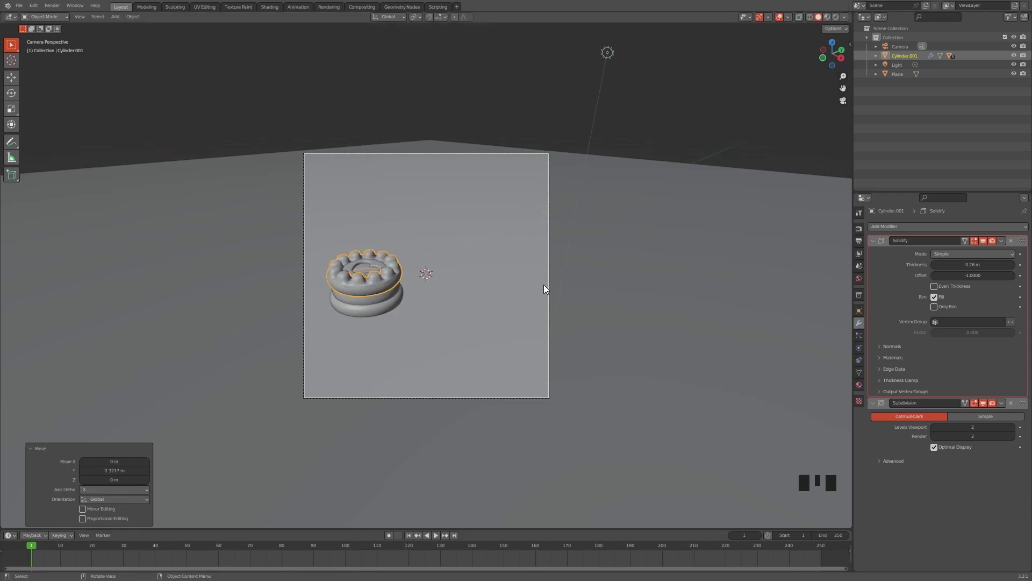
In the Shader Editor, add Texture Coordinate, Mapping and Image Texture nodes to the cookie material.
{"action": "left_click", "coordinate": [553, 284]}
{"action": "left_click", "coordinate": [449, 277]}
{"action": "left_click", "coordinate": [392, 283]}
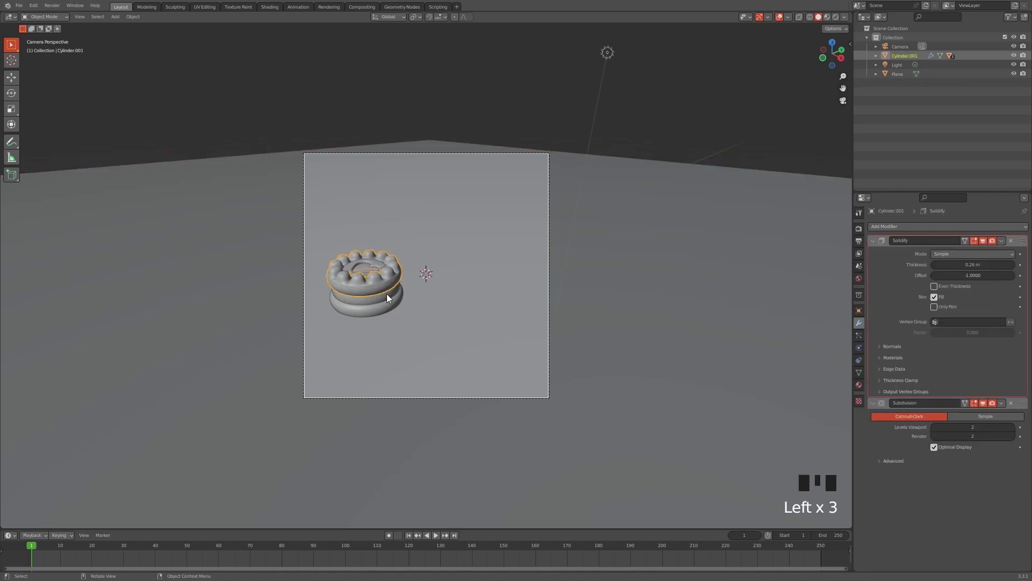
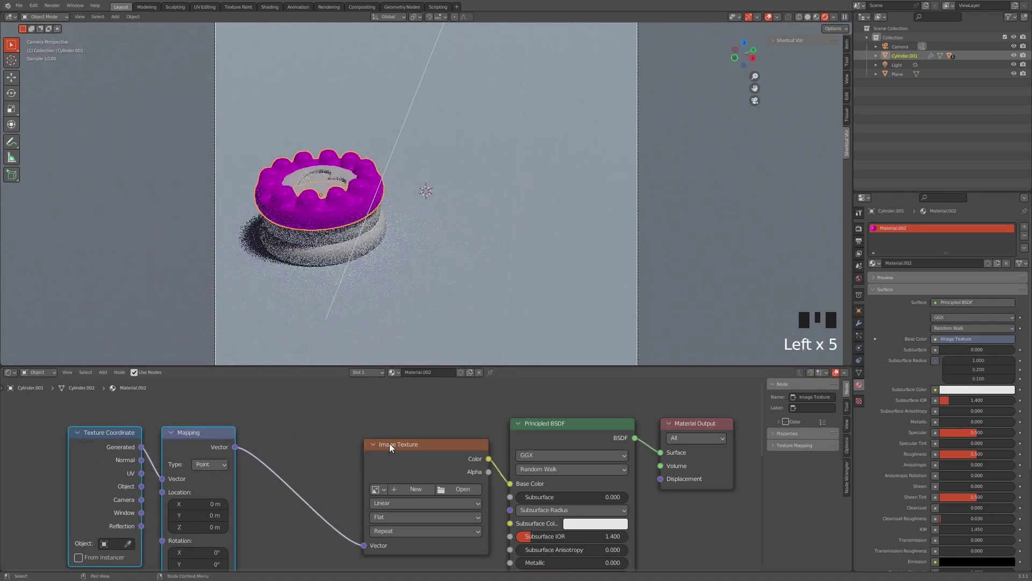
Replace the image texture with two chained Noise Texture nodes fed by mapped coordinates.
{"action": "left_click", "coordinate": [393, 443]}
{"action": "key", "text": "x"}
{"action": "left_click", "coordinate": [342, 470]}
{"action": "key", "text": "shift+a"}
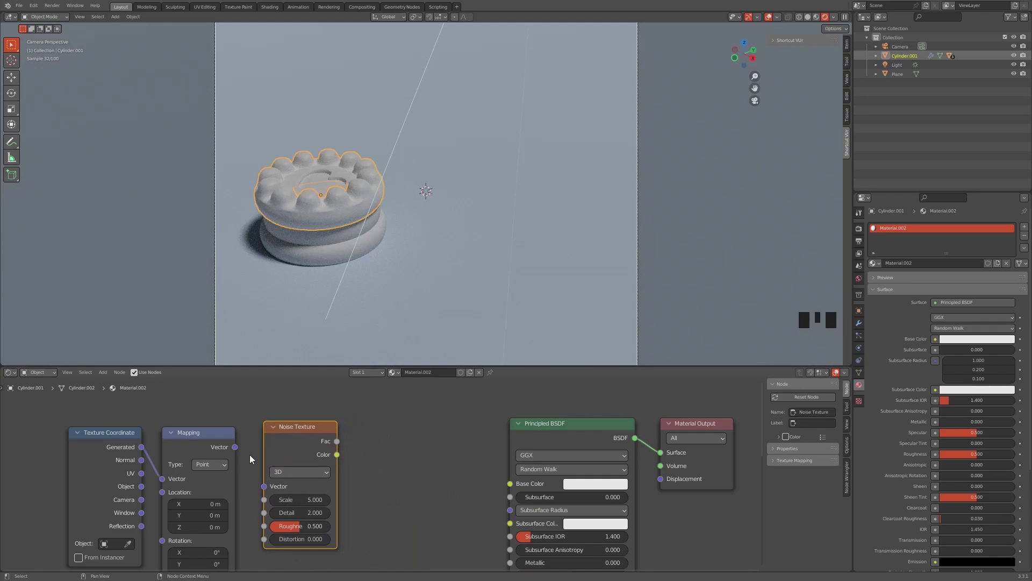
{"action": "left_click", "coordinate": [258, 461]}
{"action": "key", "text": "shift+d"}
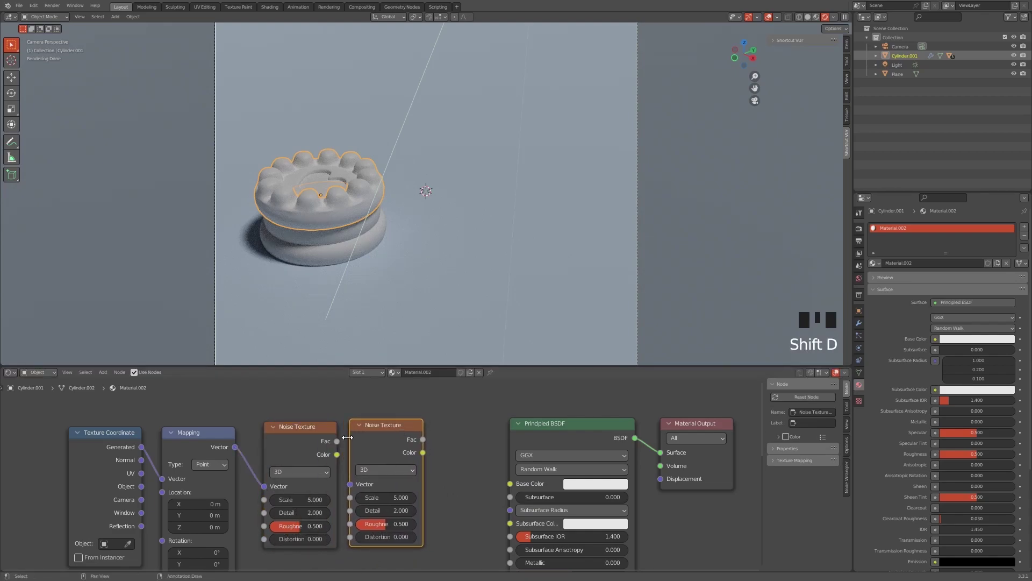
{"action": "left_click", "coordinate": [343, 448]}
Route the second noise through a new ColorRamp into the Principled BSDF Base Color.
{"action": "left_click", "coordinate": [82, 419]}
{"action": "left_click", "coordinate": [391, 428]}
{"action": "left_click", "coordinate": [373, 443]}
{"action": "key", "text": "shift+a"}
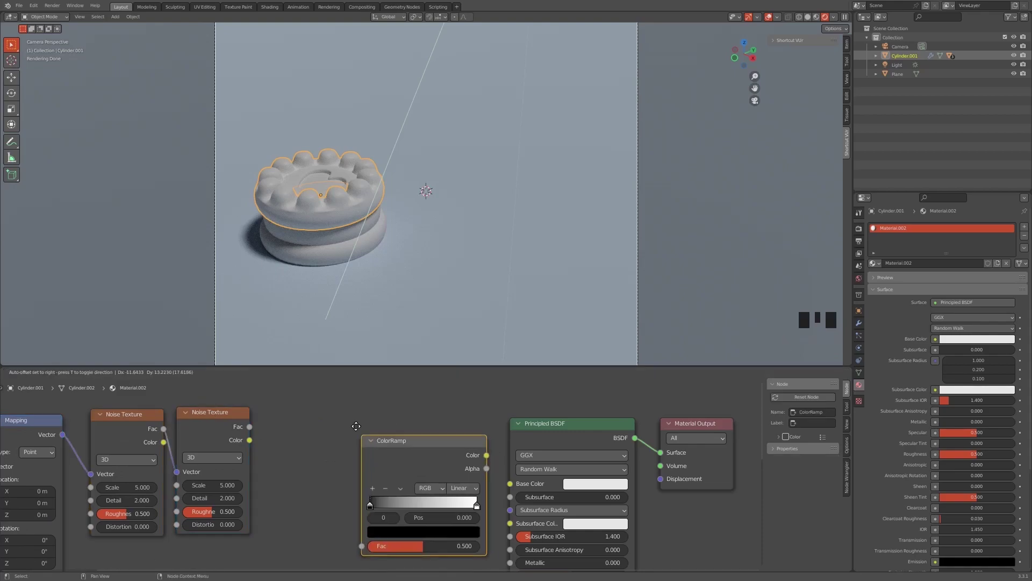
{"action": "left_click", "coordinate": [256, 443]}
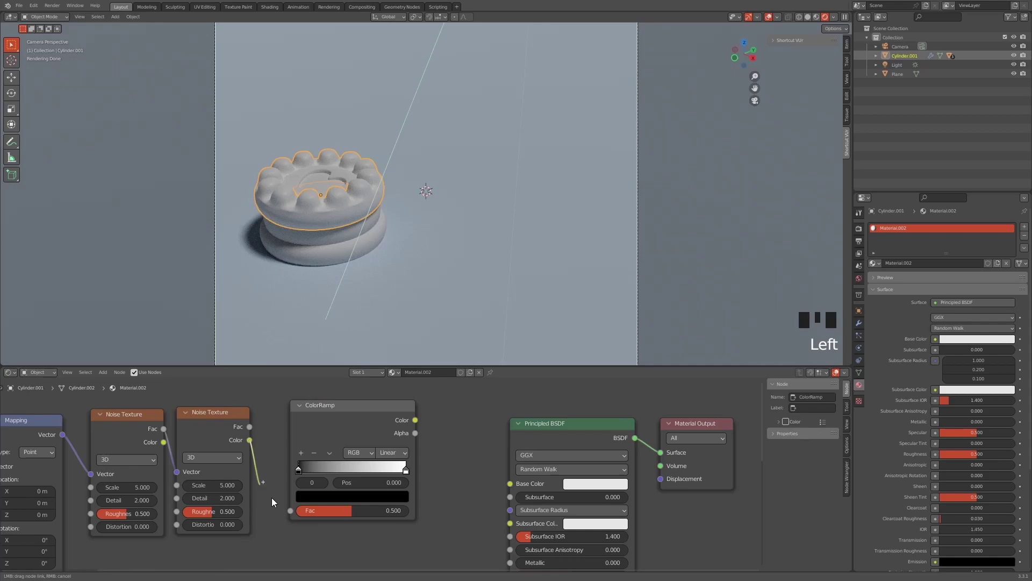
{"action": "left_click", "coordinate": [438, 427]}
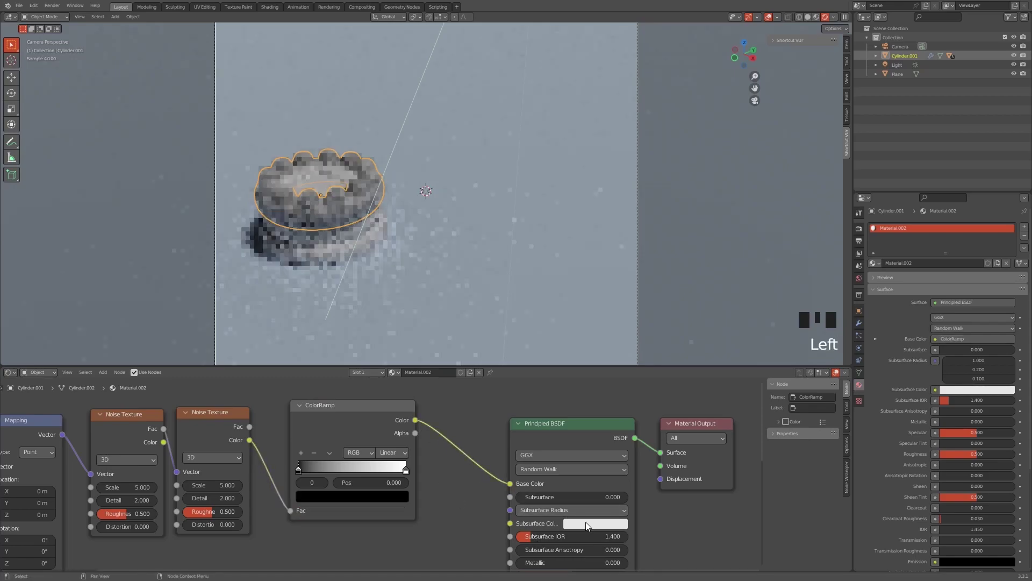
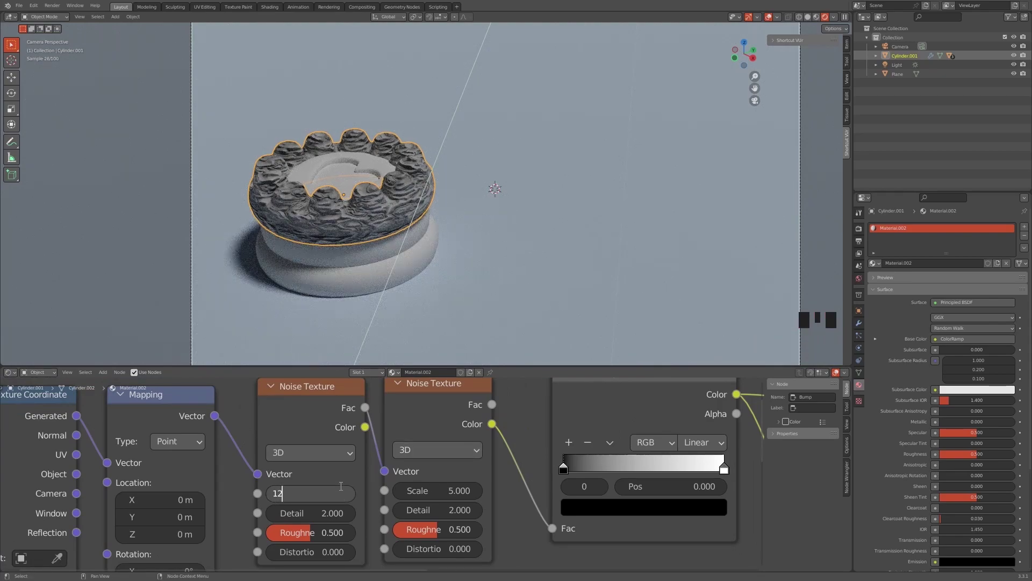
Set first noise Scale 12.7, Roughness 1; second noise Scale 0.9, Detail 9.2, Roughness 0.216, Distortion 4.2.
{"action": "key", "text": "0"}
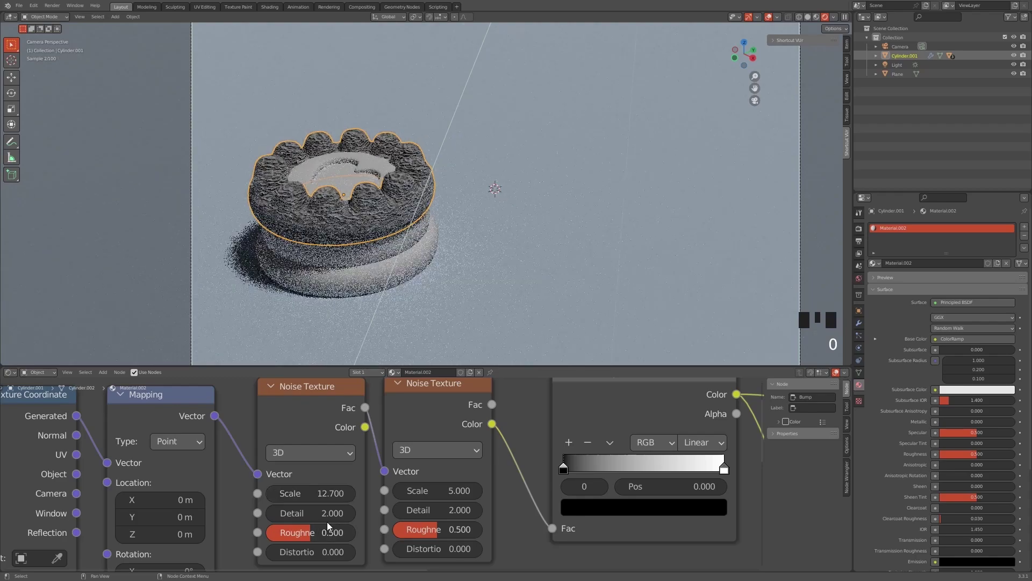
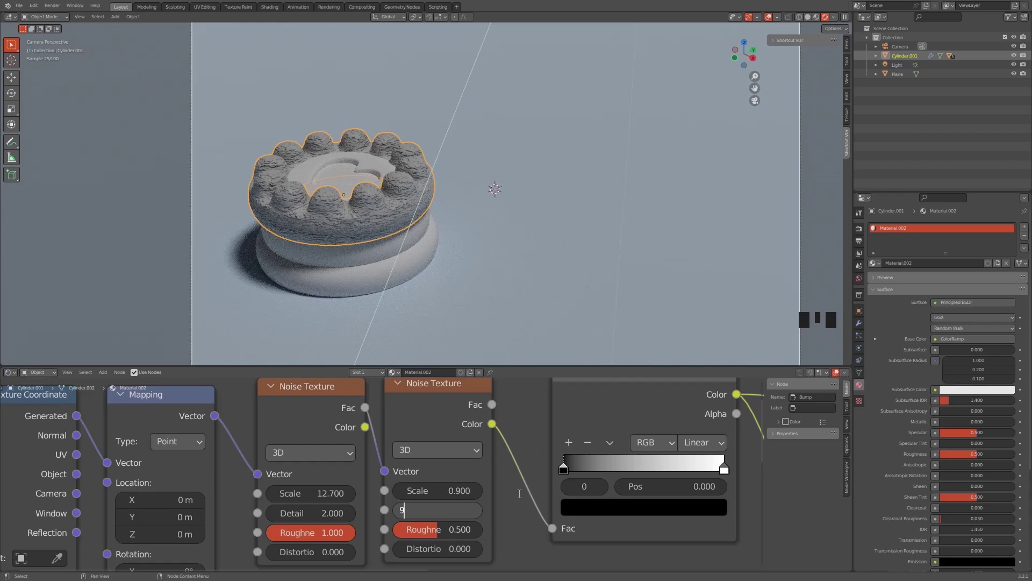
{"action": "key", "text": "0"}
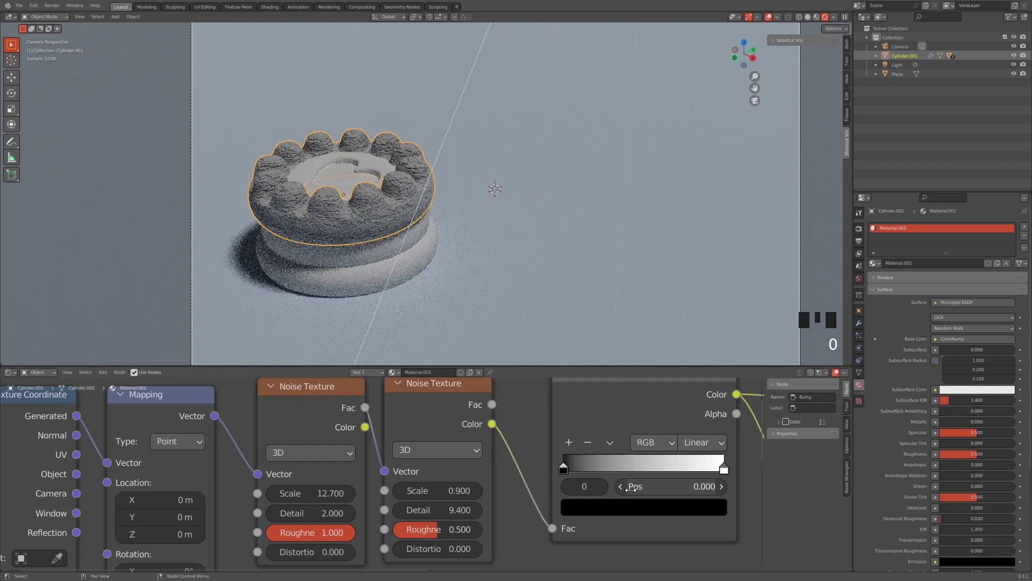
{"action": "left_click_drag", "start_coordinate": [439, 529], "coordinate": [499, 541]}
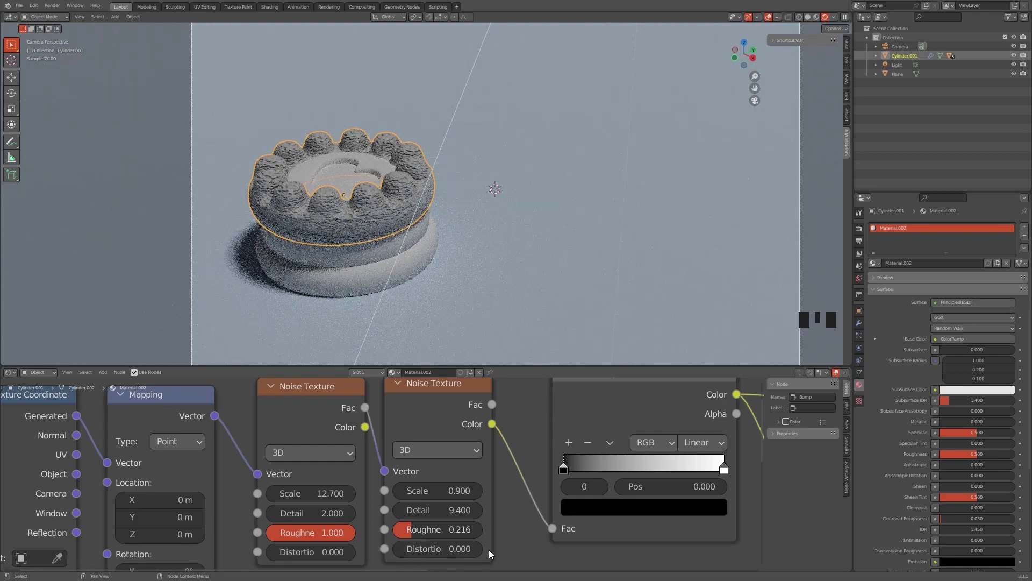
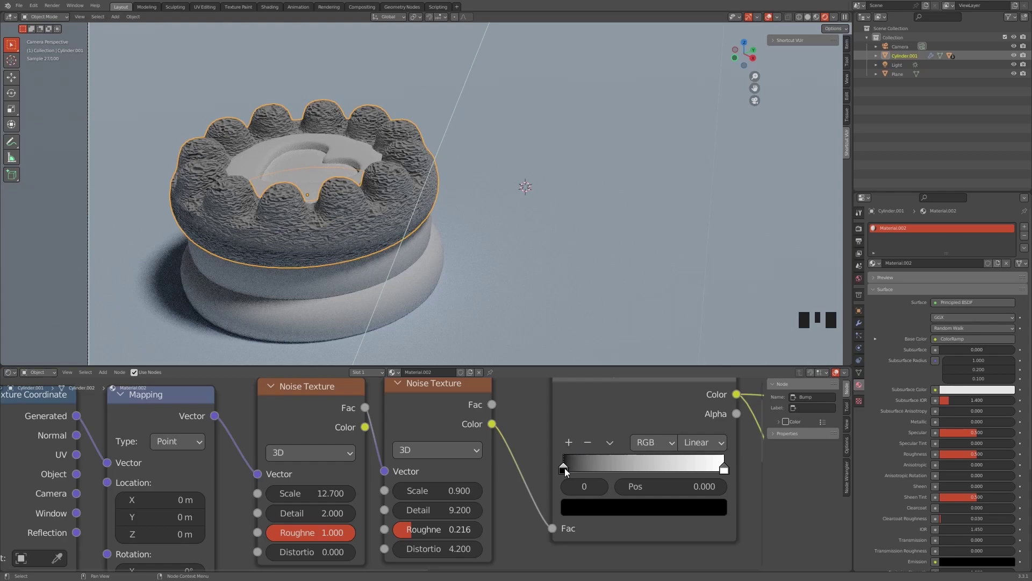
Colour the ramp from dark brown (937C6C) to light tan, repositioning the stops for a golden-brown top.
{"action": "left_click_drag", "start_coordinate": [571, 470], "coordinate": [606, 511]}
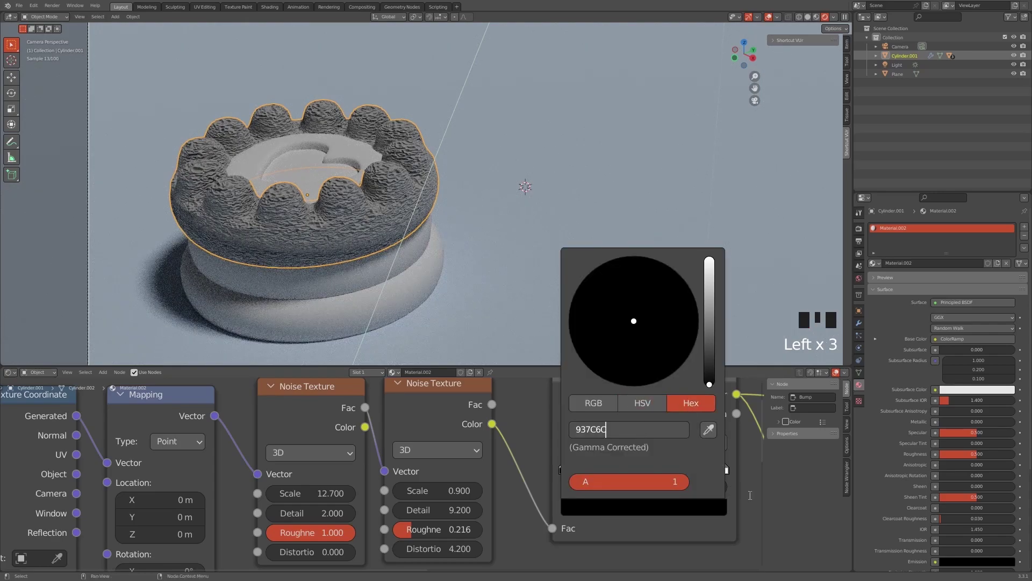
{"action": "left_click_drag", "start_coordinate": [608, 472], "coordinate": [613, 511]}
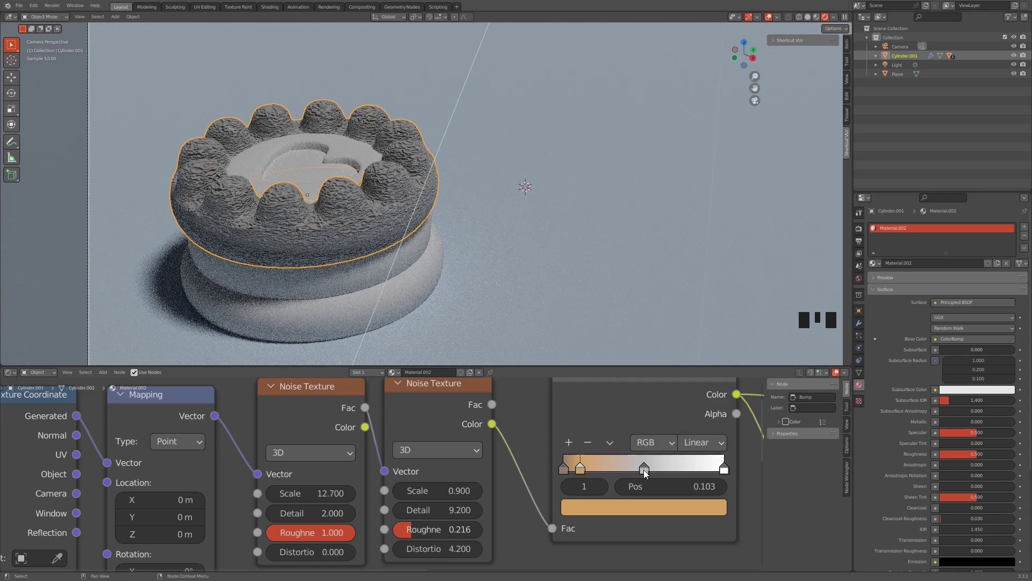
{"action": "left_click_drag", "start_coordinate": [647, 469], "coordinate": [687, 504]}
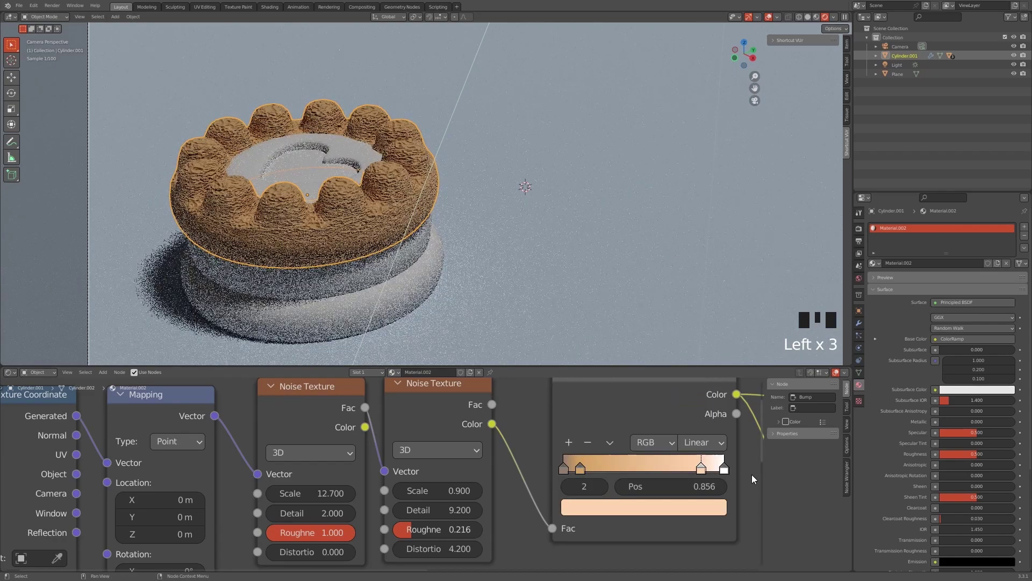
{"action": "left_click", "coordinate": [710, 470]}
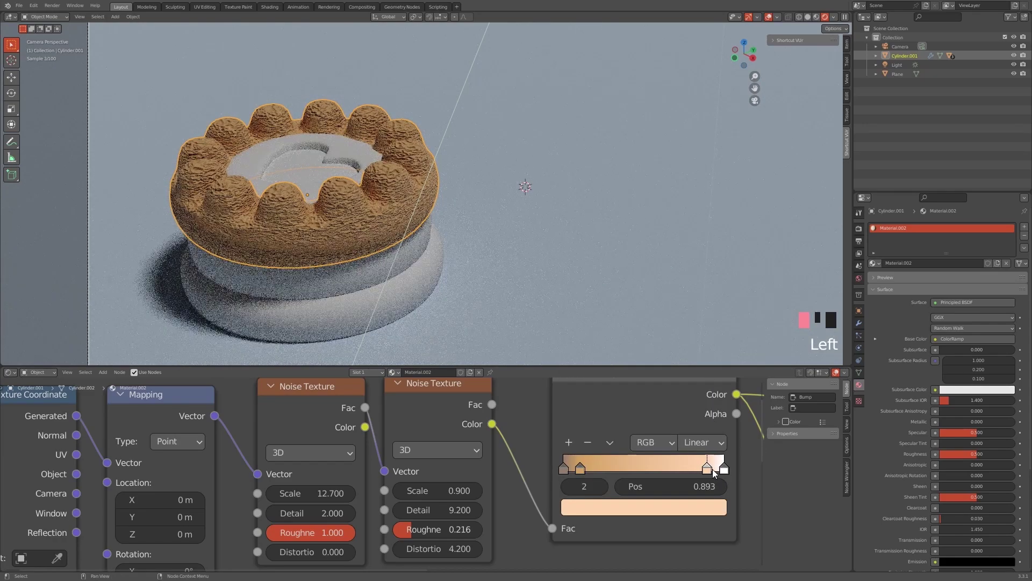
{"action": "left_click_drag", "start_coordinate": [709, 468], "coordinate": [669, 469]}
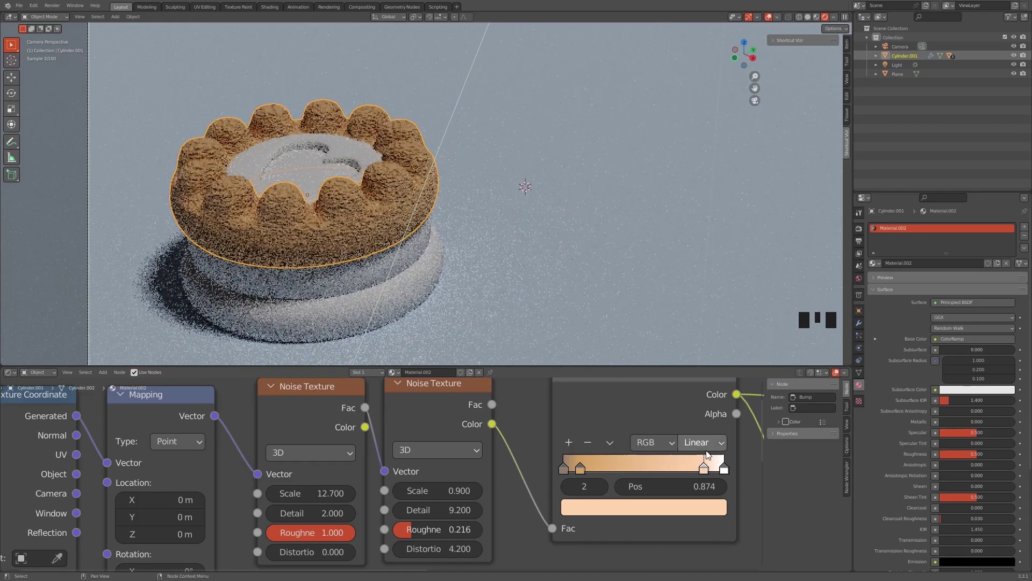
Select the lower and top cookie halves and link the golden-brown material via Ctrl+L.
{"action": "left_click", "coordinate": [620, 231]}
{"action": "left_click", "coordinate": [312, 198]}
{"action": "left_click", "coordinate": [343, 225]}
{"action": "left_click", "coordinate": [243, 164]}
{"action": "left_click", "coordinate": [353, 319]}
{"action": "left_click", "coordinate": [334, 241]}
{"action": "key", "text": "ctrl+l"}
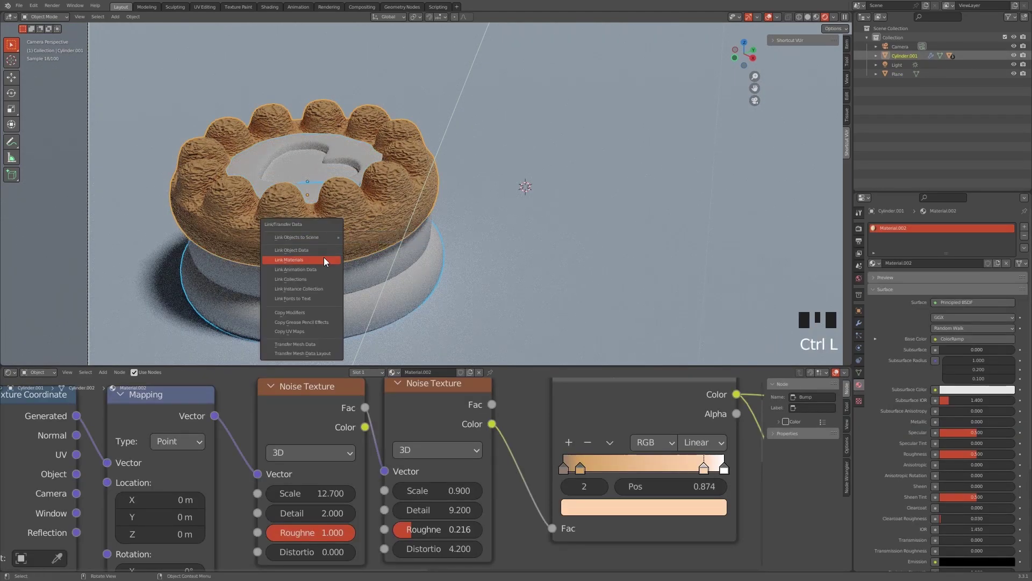
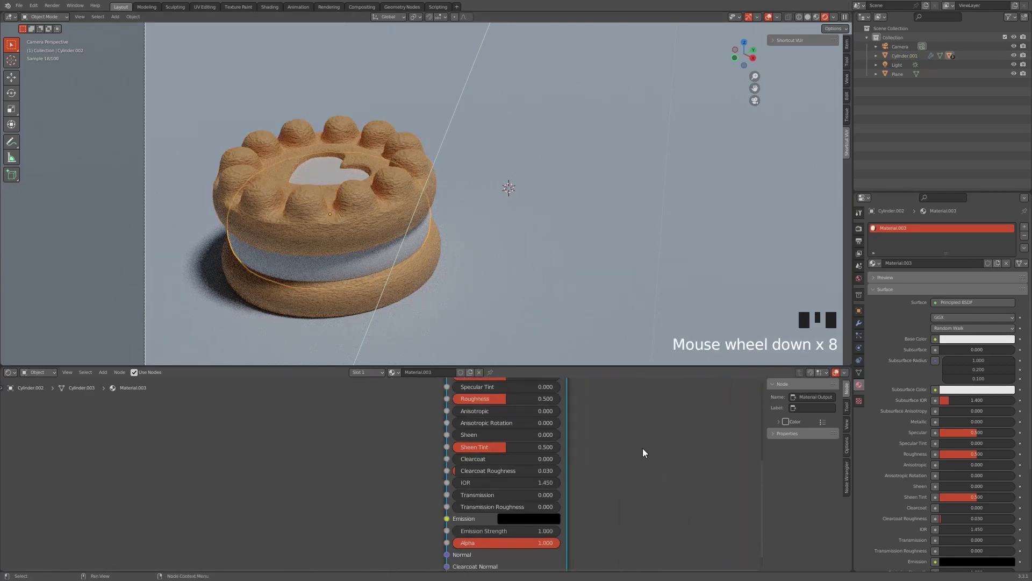
Give the filling material a jam-red base colour of hex E75F5C.
{"action": "middle_click", "coordinate": [536, 438]}
{"action": "scroll", "scroll_direction": "up", "scroll_amount": 3}
{"action": "middle_click", "coordinate": [560, 467]}
{"action": "scroll", "scroll_direction": "down", "scroll_amount": 3}
{"action": "middle_click", "coordinate": [471, 432]}
{"action": "scroll", "scroll_direction": "up", "scroll_amount": 3}
{"action": "left_click", "coordinate": [492, 415]}
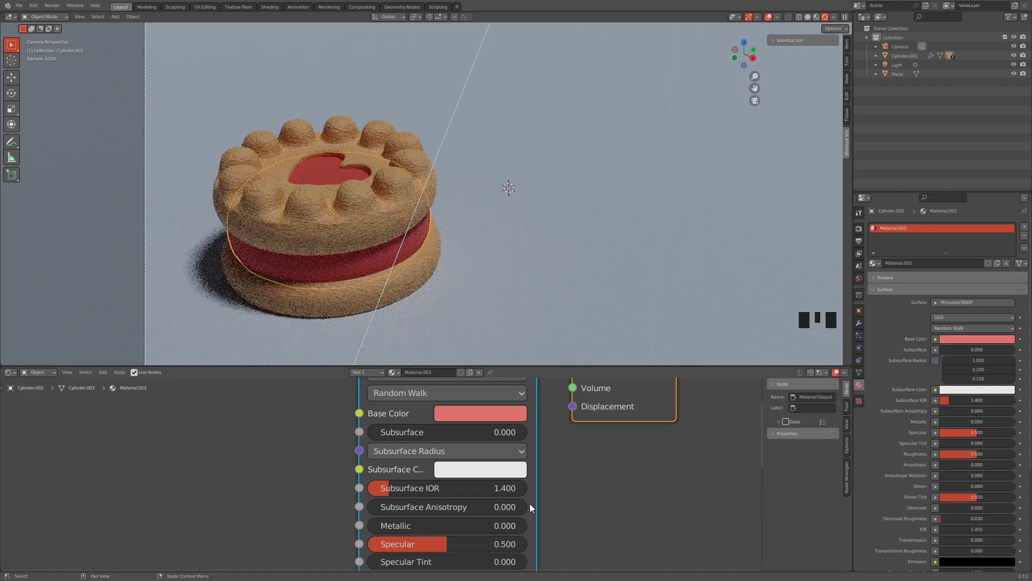
{"action": "left_click", "coordinate": [505, 407]}
{"action": "left_click", "coordinate": [502, 421]}
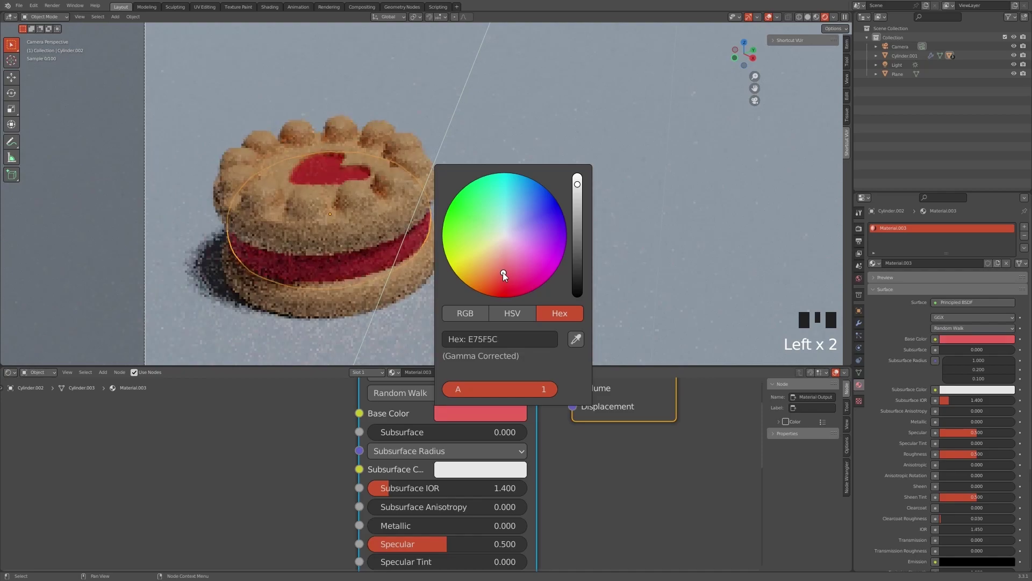
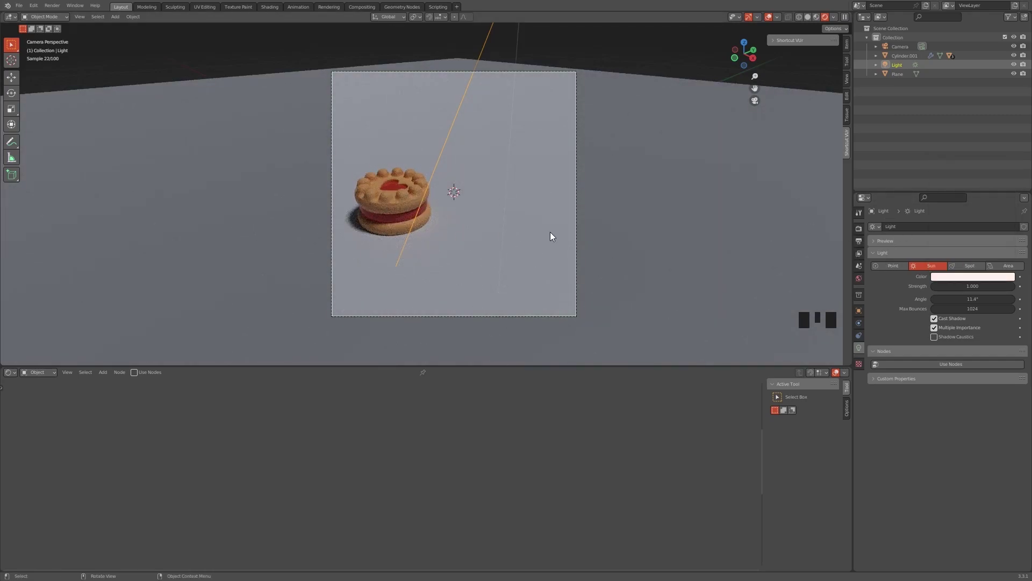
Add a new point light from the Shift+A Light menu.
{"action": "key", "text": "shift+a"}
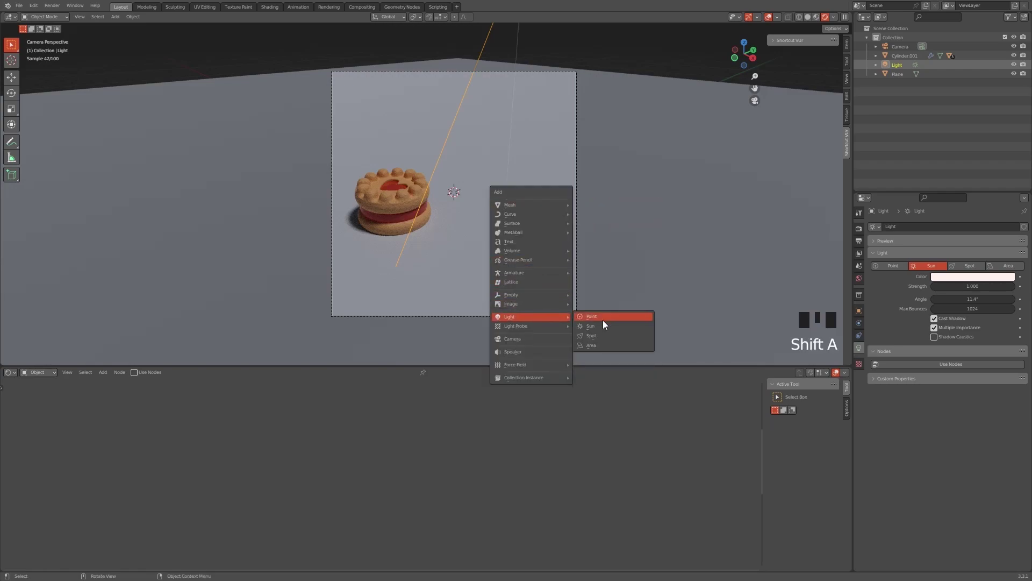
Give the point light a warm peach colour, 400 W power, 2.3 m radius and move it high to the cookie's side.
{"action": "key", "text": "g"}
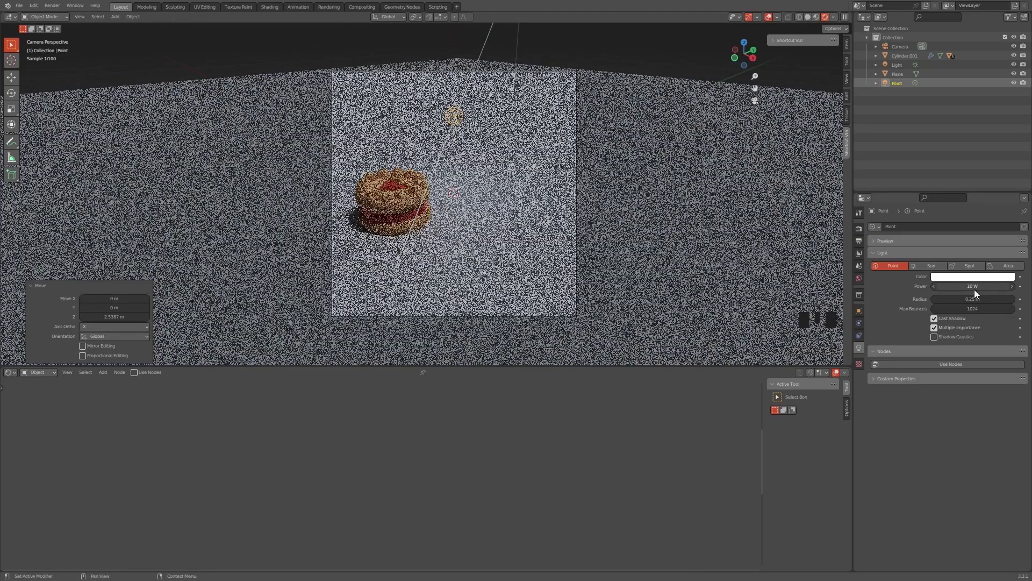
{"action": "left_click", "coordinate": [976, 278]}
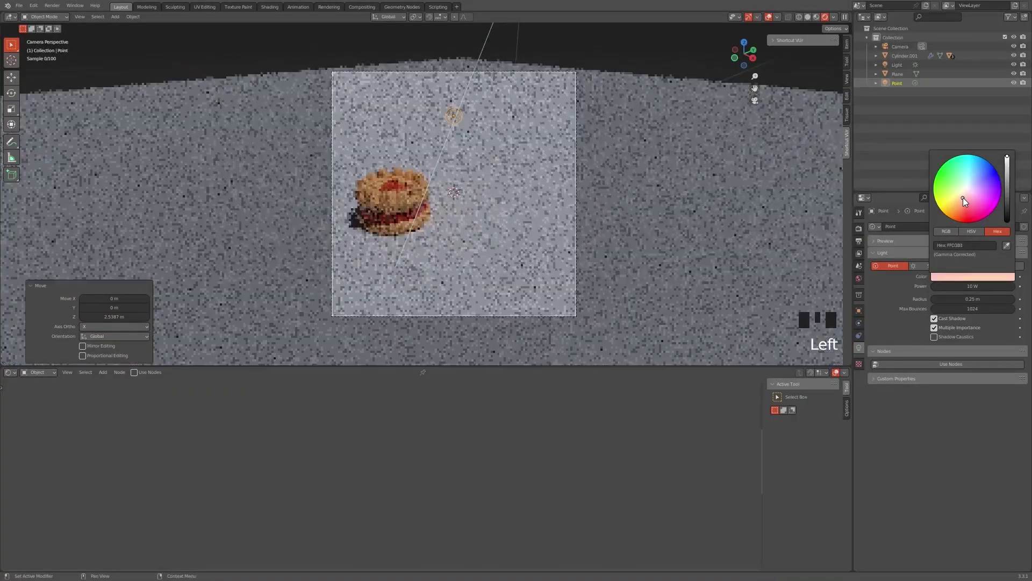
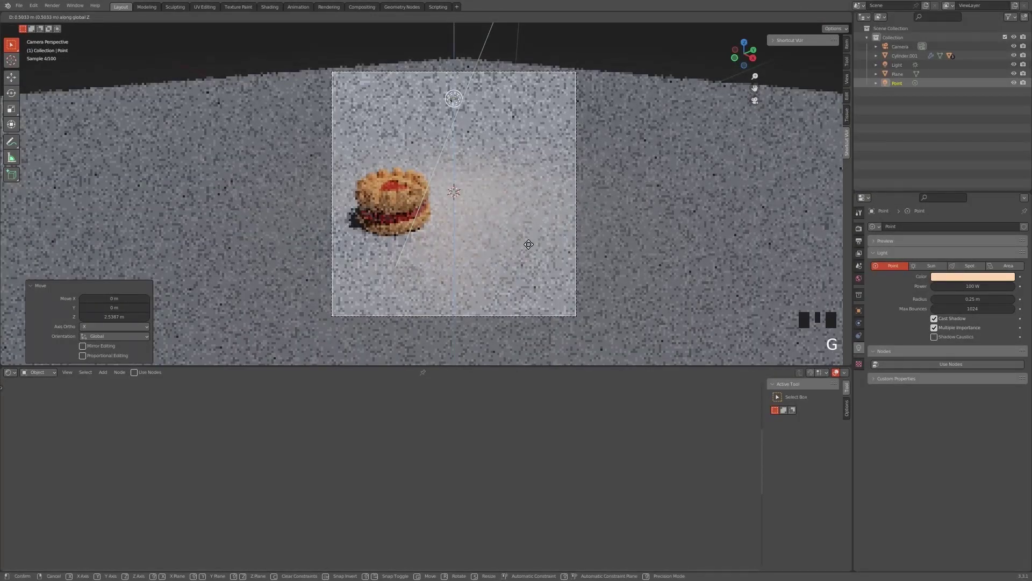
{"action": "key", "text": "g"}
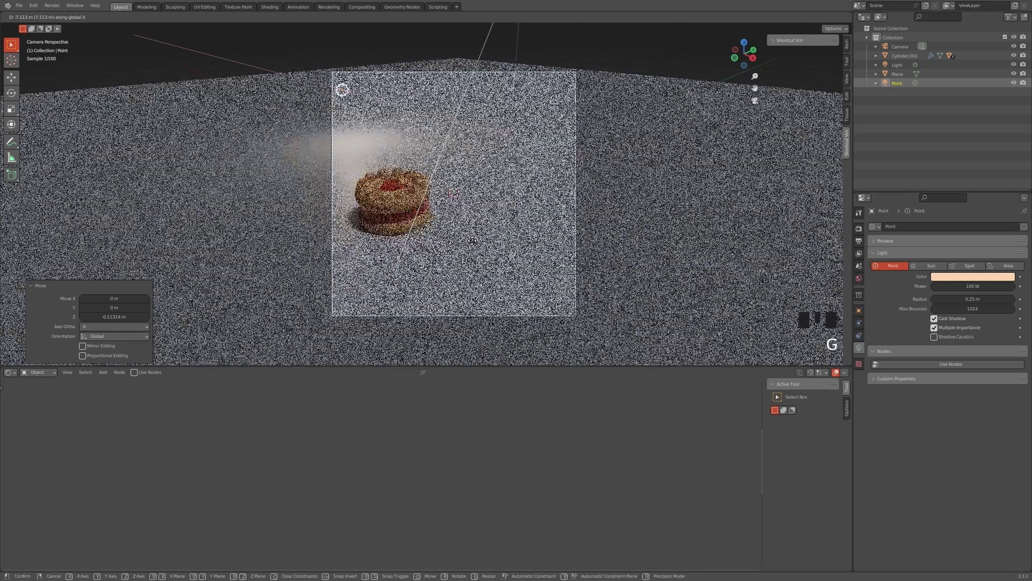
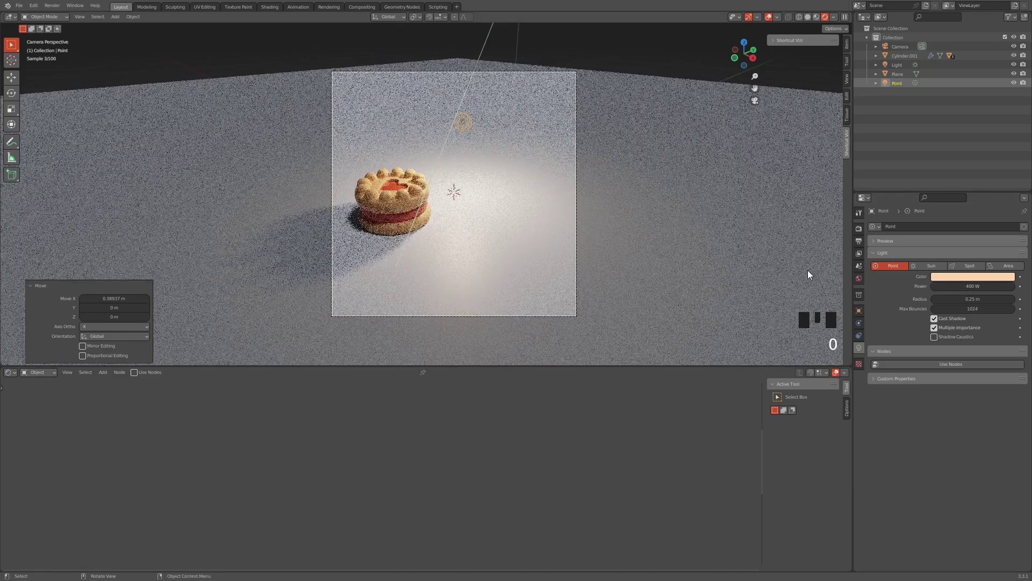
{"action": "key", "text": "g"}
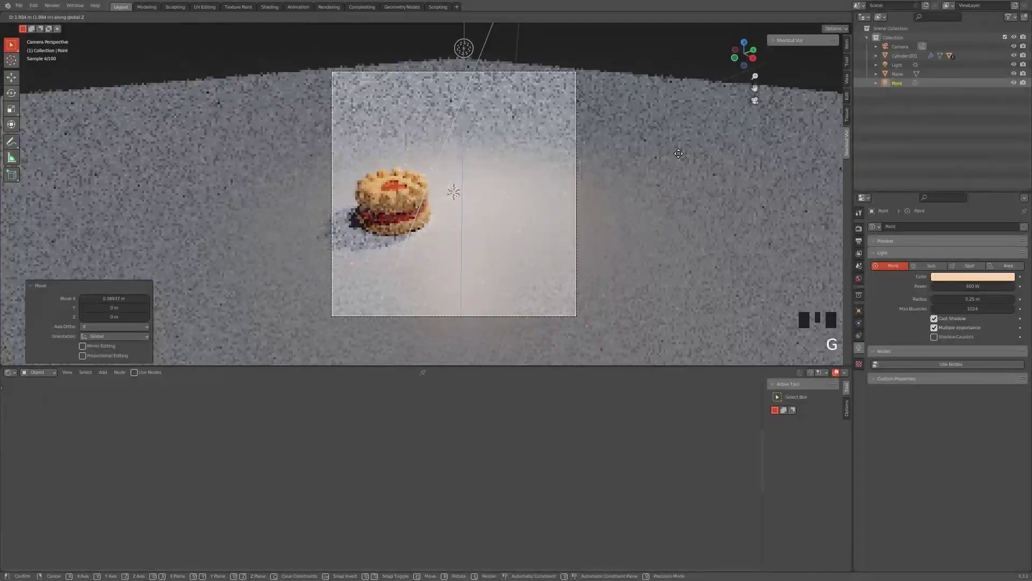
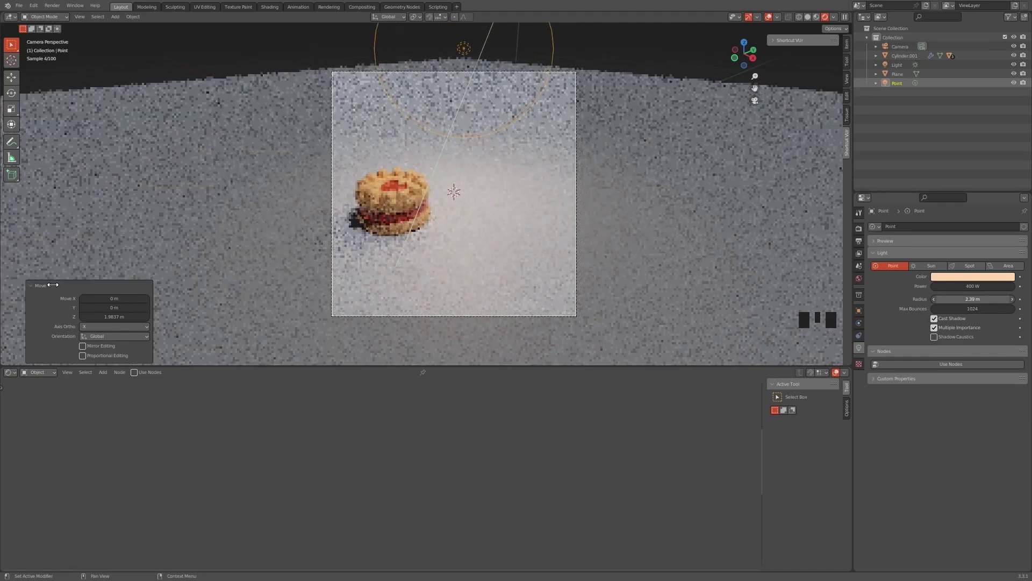
{"action": "key", "text": "g"}
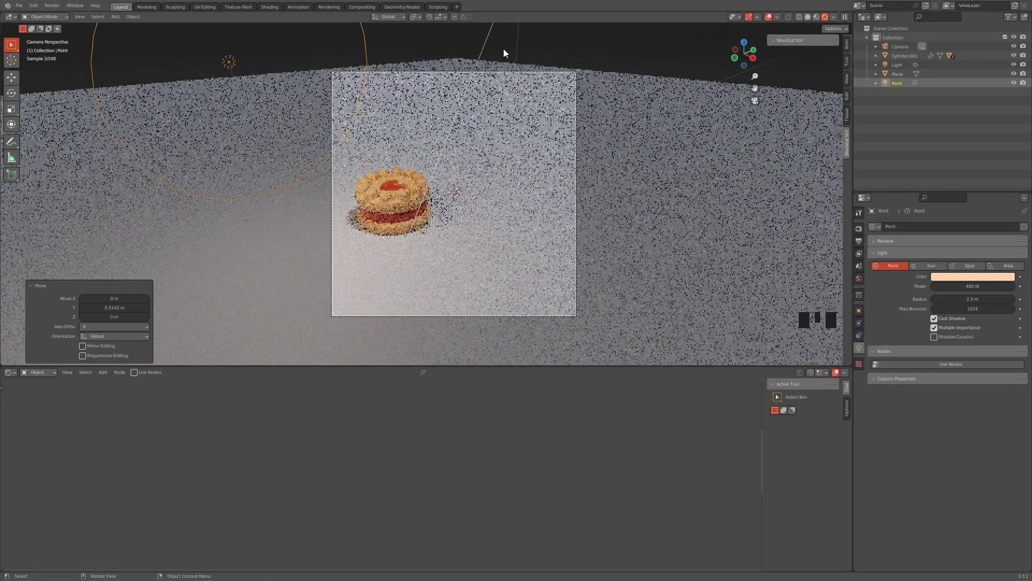
Select the point light in the scene for repositioning.
{"action": "left_click", "coordinate": [526, 50]}
{"action": "double_click", "coordinate": [517, 51]}
{"action": "left_click", "coordinate": [449, 136]}
{"action": "scroll", "scroll_direction": "down", "scroll_amount": 3}
{"action": "left_click", "coordinate": [472, 92]}
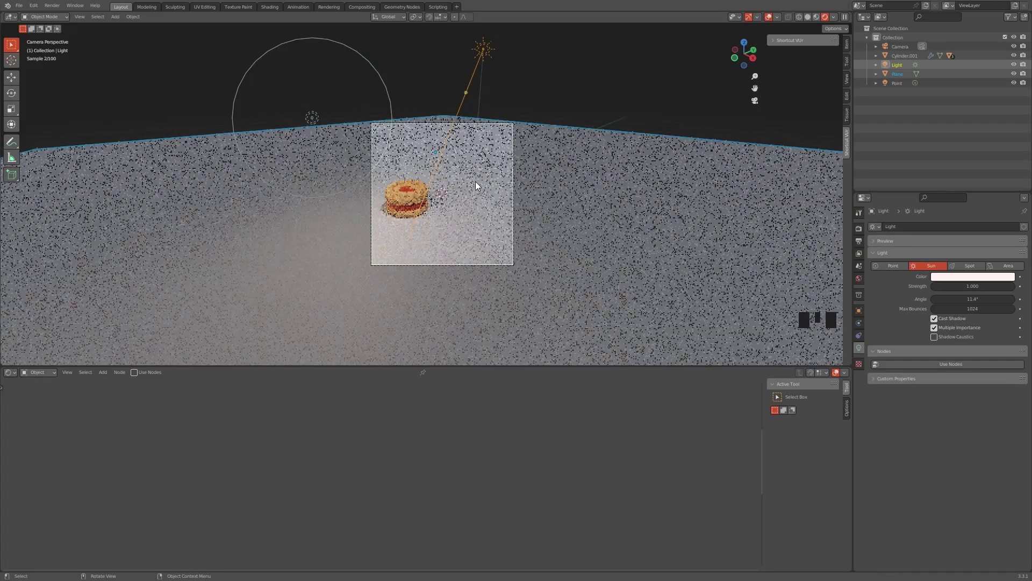
{"action": "scroll", "scroll_direction": "up", "scroll_amount": 3}
{"action": "middle_click", "coordinate": [555, 120]}
Shift the light about 2.13 m along X and check the softly lit camera render.
{"action": "scroll", "scroll_direction": "down", "scroll_amount": 3}
{"action": "left_click", "coordinate": [438, 124]}
{"action": "key", "text": "g"}
{"action": "left_click", "coordinate": [394, 128]}
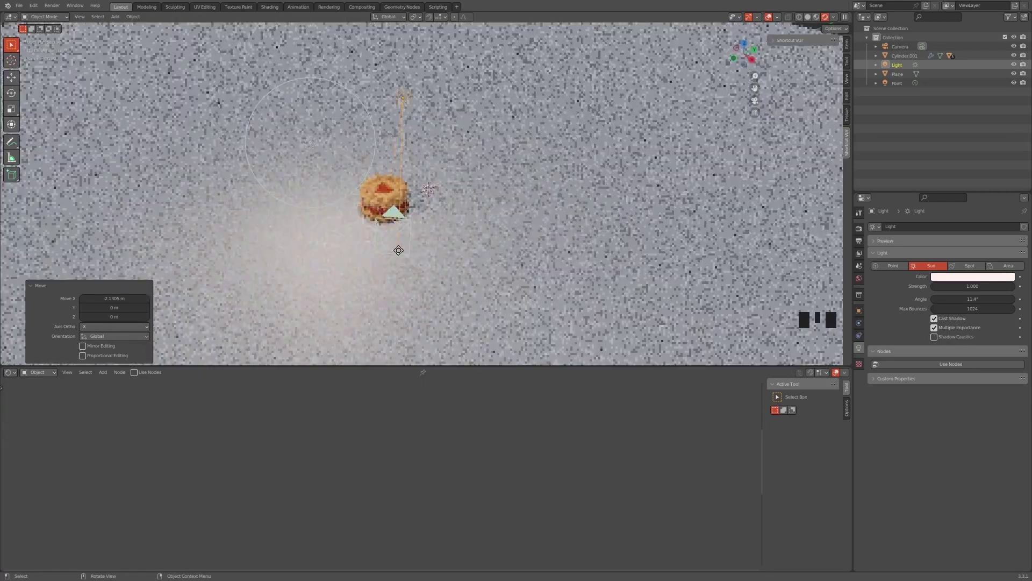
{"action": "left_click", "coordinate": [758, 97]}
{"action": "scroll", "scroll_direction": "up", "scroll_amount": 3}
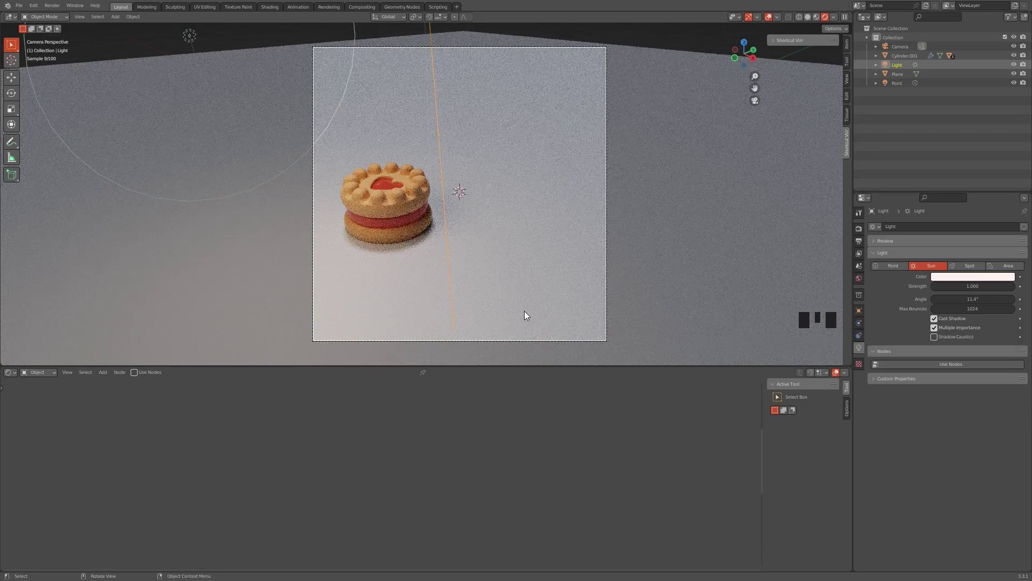
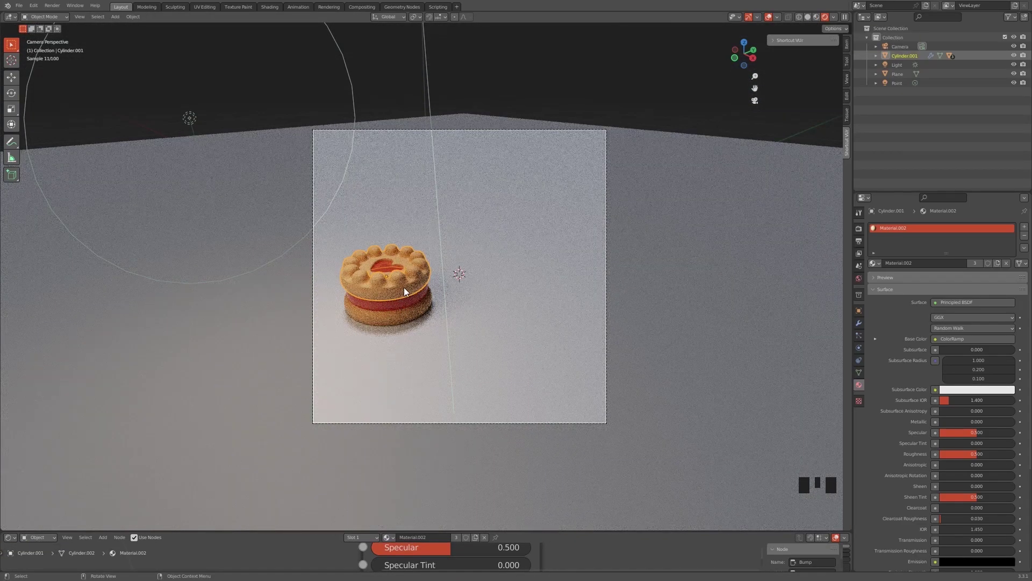
In solid shading, duplicate the whole cookie and tilt the copy around the X axis.
{"action": "left_click", "coordinate": [813, 19]}
{"action": "scroll", "scroll_direction": "up", "scroll_amount": 3}
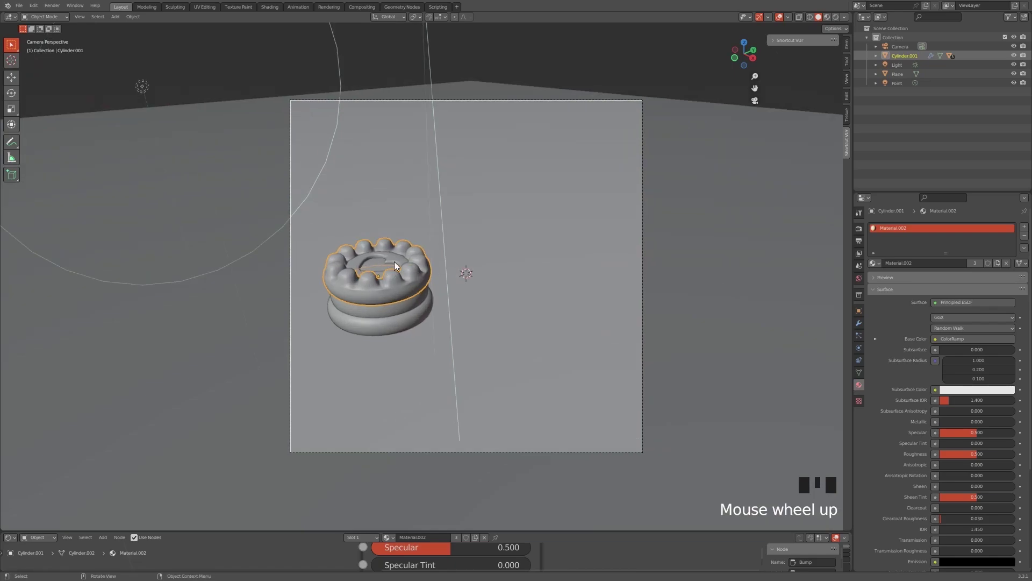
{"action": "key", "text": "shift+g"}
{"action": "left_click", "coordinate": [391, 293]}
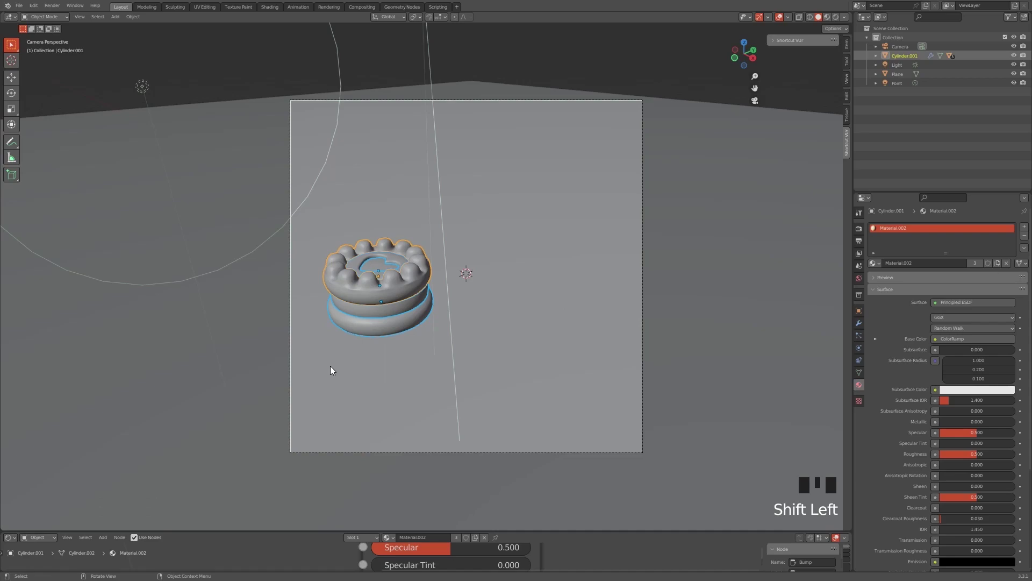
{"action": "key", "text": "shift+d"}
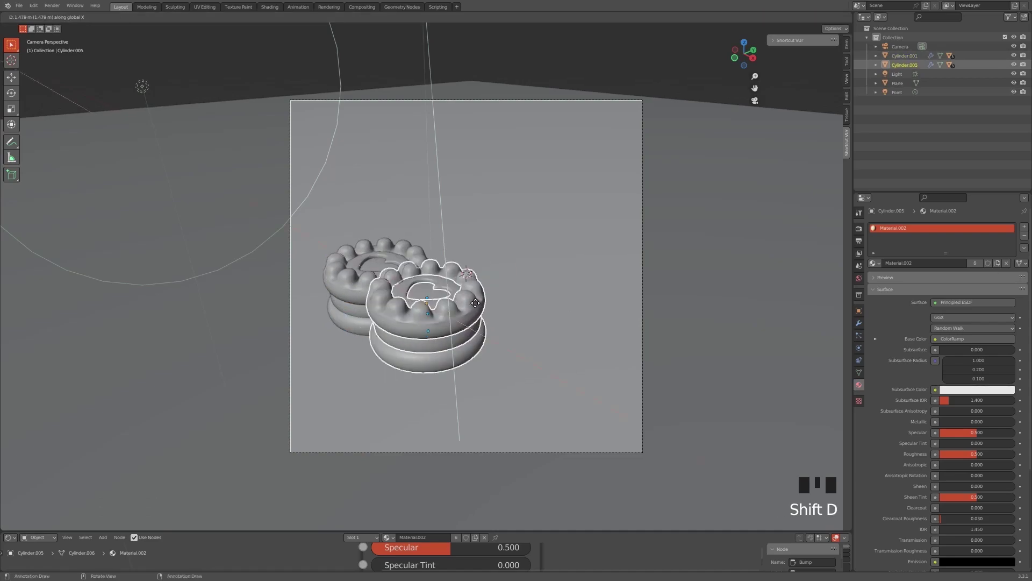
{"action": "key", "text": "r"}
{"action": "key", "text": "r"}
{"action": "key", "text": "r"}
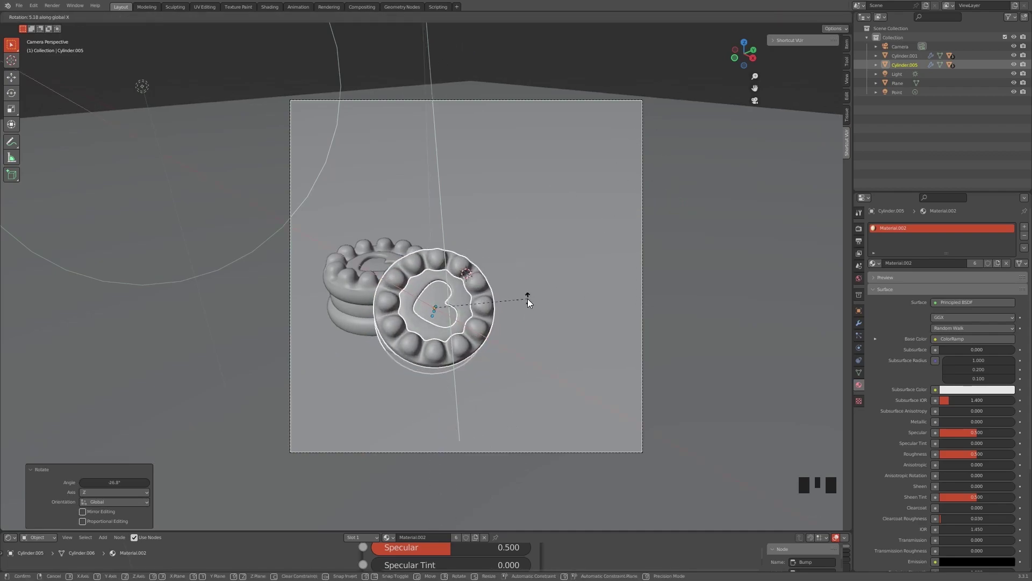
{"action": "left_click_drag", "start_coordinate": [578, 293], "coordinate": [583, 284]}
Move the tilted copy along X into position beside the original cookie.
{"action": "key", "text": "g"}
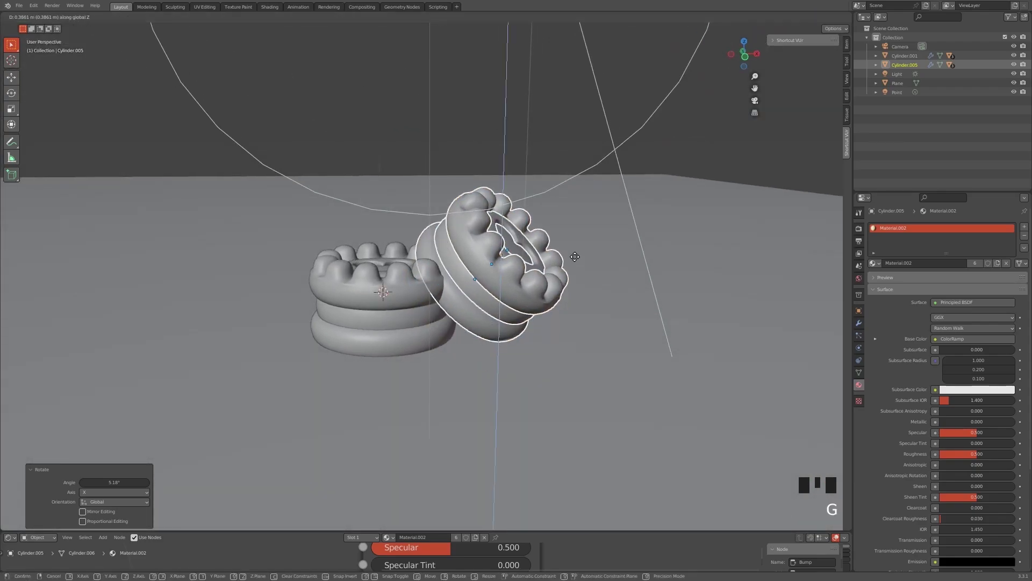
{"action": "key", "text": "g"}
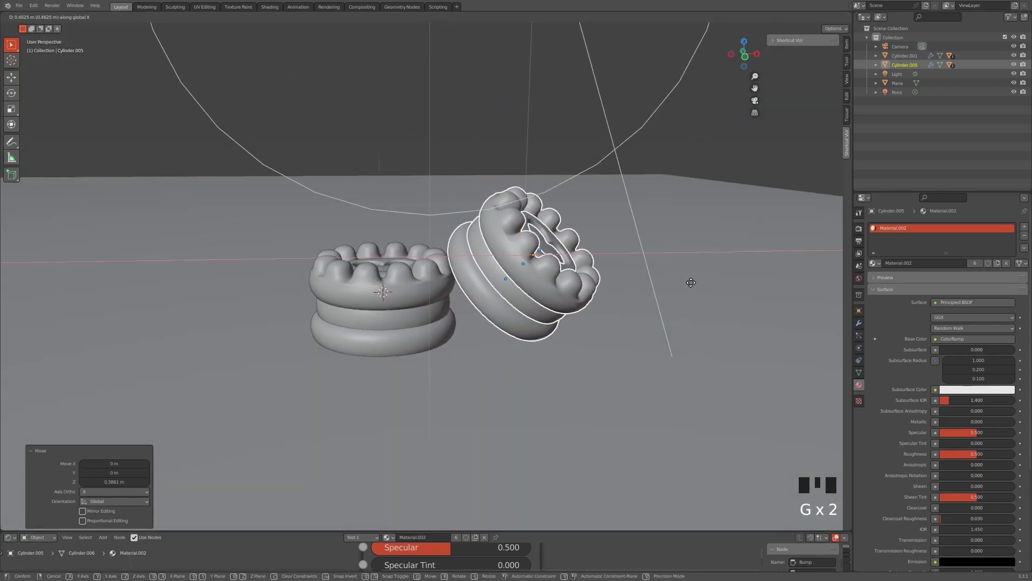
{"action": "left_click_drag", "start_coordinate": [651, 282], "coordinate": [746, 44]}
{"action": "left_click", "coordinate": [746, 45]}
{"action": "key", "text": "g"}
{"action": "key", "text": "r"}
{"action": "left_click_drag", "start_coordinate": [549, 298], "coordinate": [516, 249]}
{"action": "scroll", "scroll_direction": "down", "scroll_amount": 3}
{"action": "left_click_drag", "start_coordinate": [512, 235], "coordinate": [512, 249]}
{"action": "scroll", "scroll_direction": "up", "scroll_amount": 3}
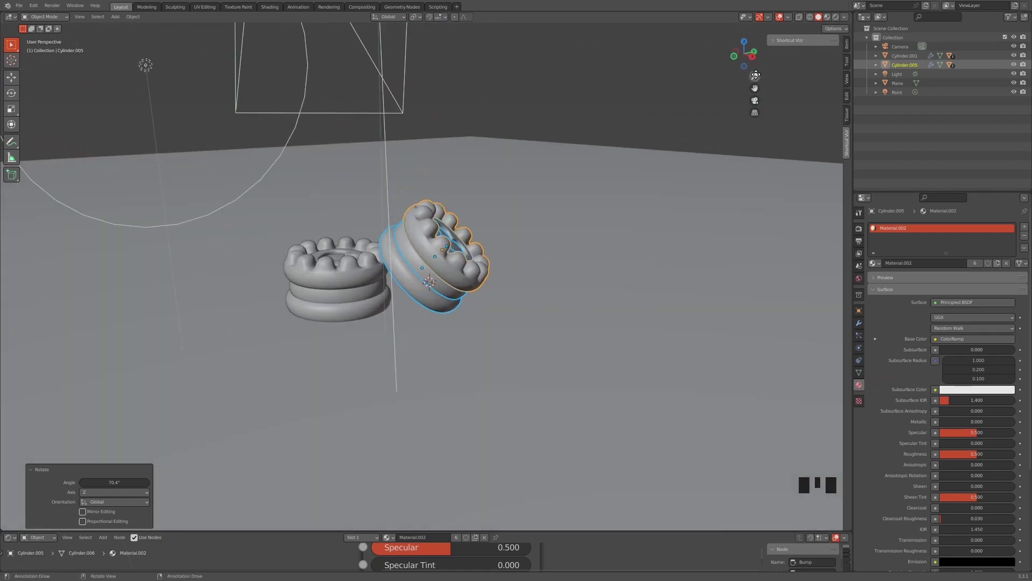
Spin the copy around Z and slide it along X closer to the original in the camera view.
{"action": "left_click", "coordinate": [757, 64]}
{"action": "left_click", "coordinate": [746, 56]}
{"action": "left_click", "coordinate": [762, 105]}
{"action": "key", "text": "r"}
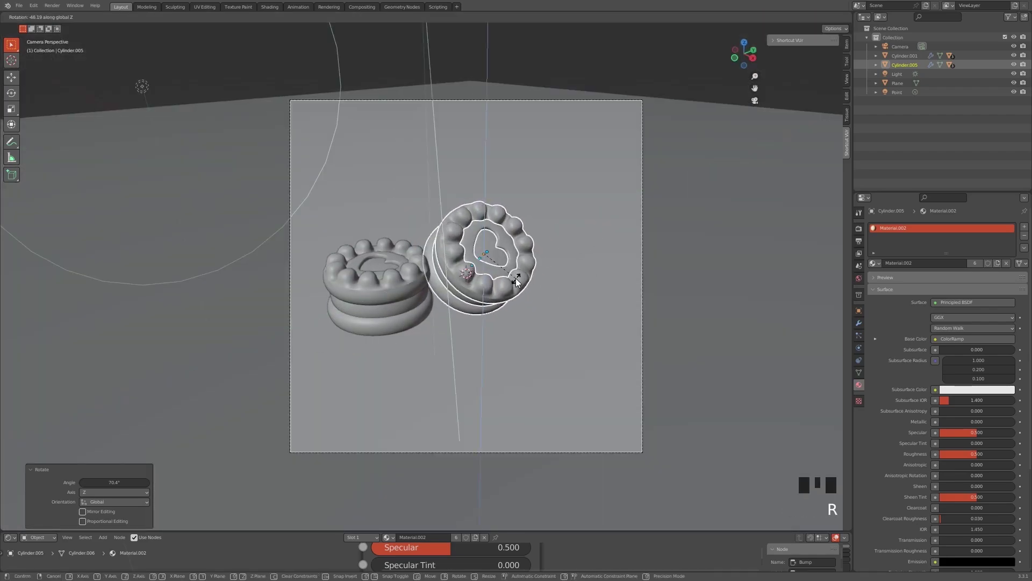
{"action": "key", "text": "g"}
{"action": "key", "text": "g"}
{"action": "left_click", "coordinate": [610, 264]}
{"action": "left_click_drag", "start_coordinate": [543, 312], "coordinate": [550, 310]}
{"action": "key", "text": "ctrl+z"}
{"action": "key", "text": "g"}
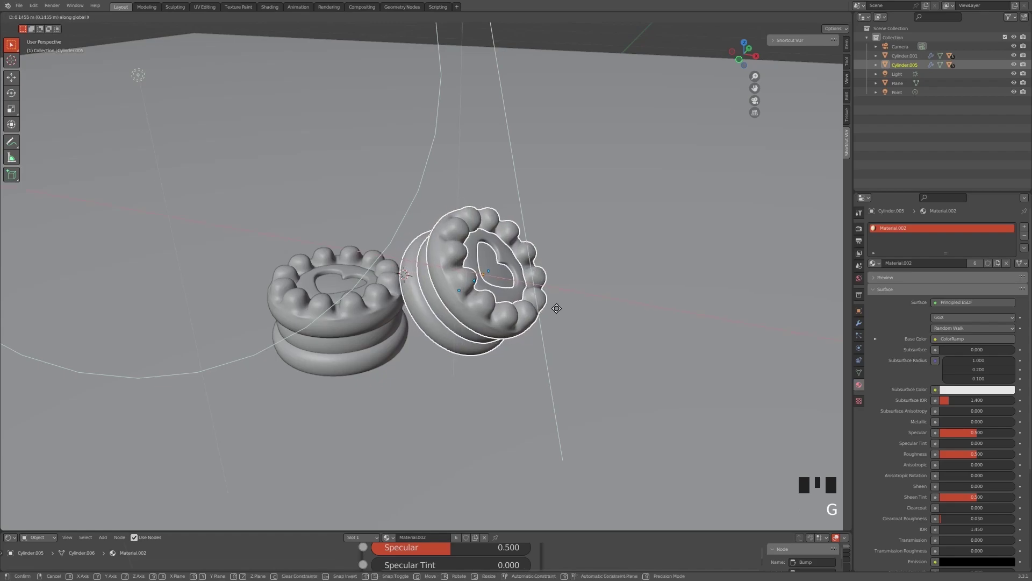
{"action": "left_click_drag", "start_coordinate": [631, 281], "coordinate": [629, 234]}
{"action": "left_click", "coordinate": [629, 234]}
Select the tilted cookie's parts ready for a further copy at the lower right.
{"action": "left_click_drag", "start_coordinate": [644, 230], "coordinate": [756, 99]}
{"action": "left_click", "coordinate": [756, 99]}
{"action": "scroll", "scroll_direction": "up", "scroll_amount": 3}
{"action": "left_click", "coordinate": [505, 278]}
{"action": "left_click", "coordinate": [494, 311]}
{"action": "left_click", "coordinate": [509, 334]}
{"action": "key", "text": "shift+g"}
{"action": "left_click", "coordinate": [488, 325]}
Duplicate the tilted cookie, place the copy lower right and shrink it to about half size.
{"action": "key", "text": "shift+d"}
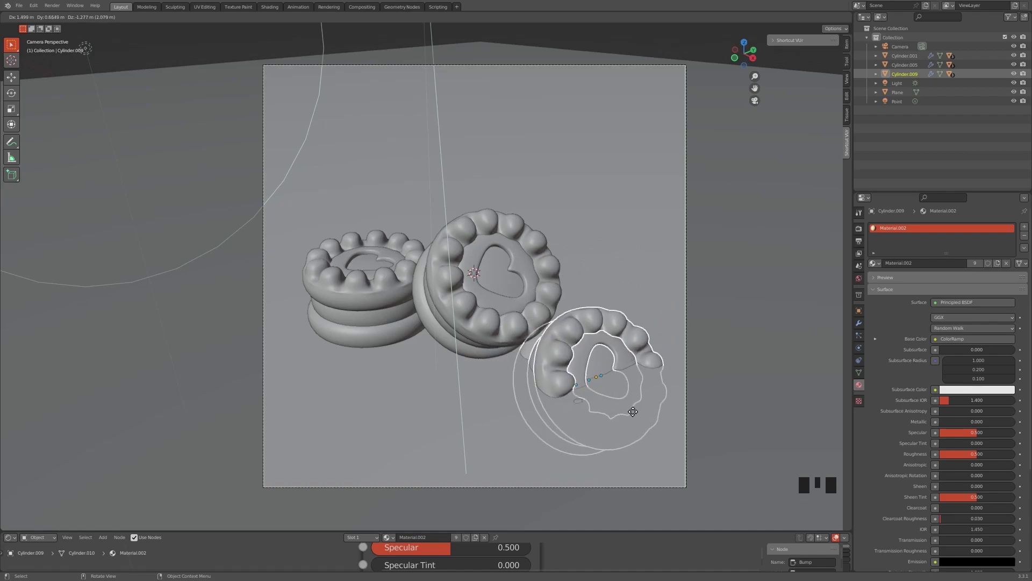
{"action": "key", "text": "g"}
{"action": "key", "text": "s"}
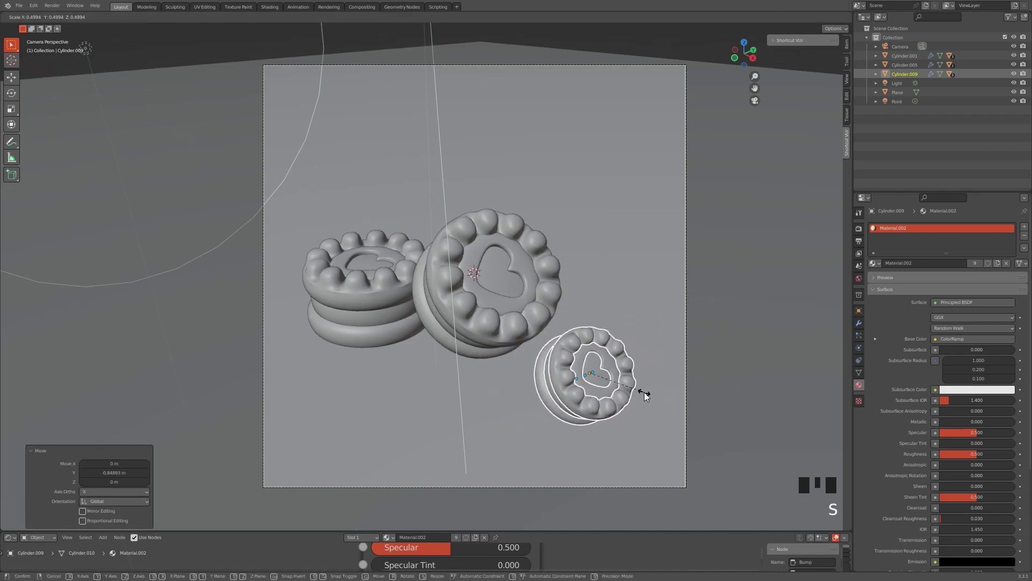
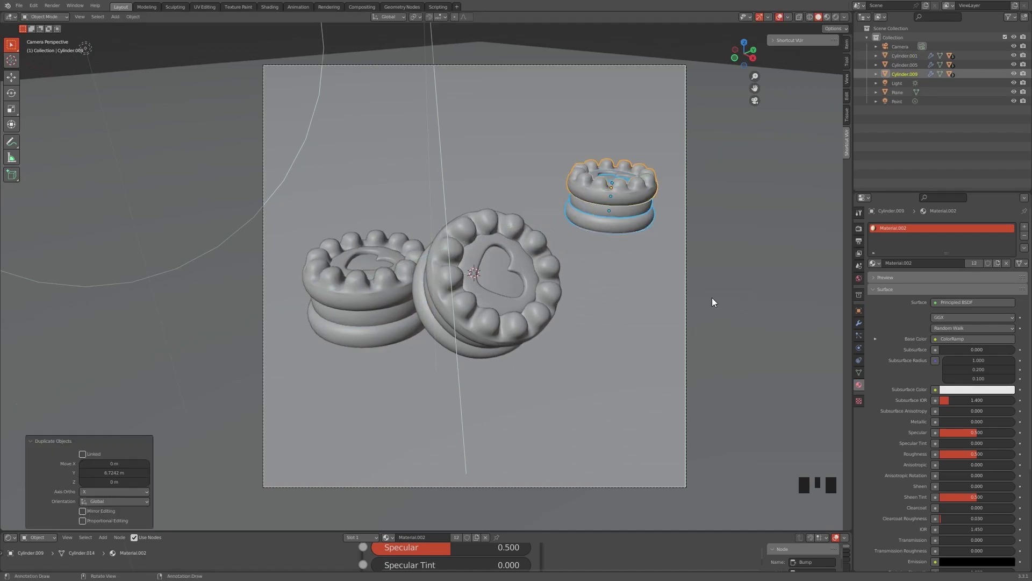
Duplicate the small upright cookie, slide it along X and tilt it around Y and Z.
{"action": "key", "text": "shift+d"}
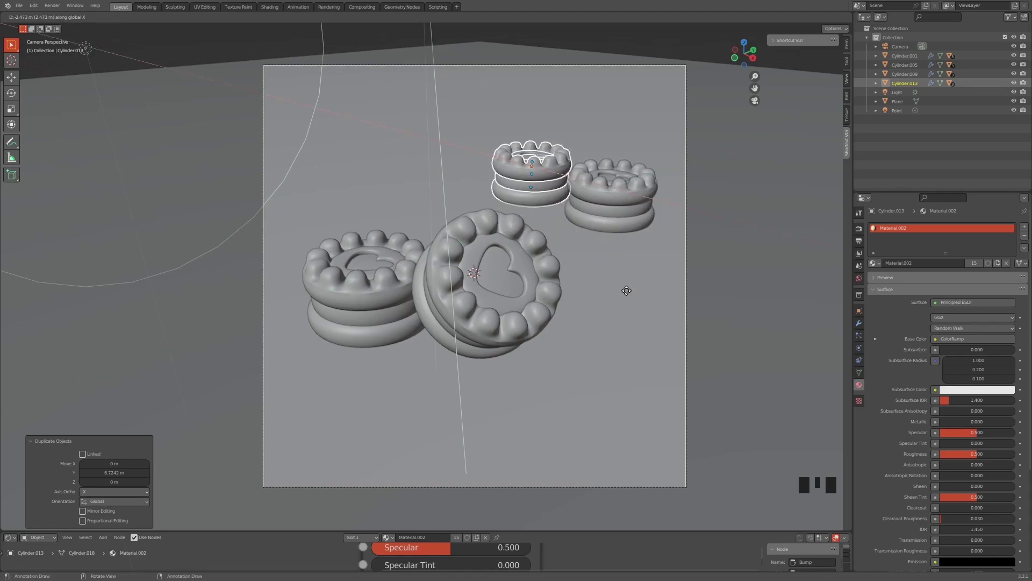
{"action": "key", "text": "y"}
{"action": "key", "text": "x"}
{"action": "key", "text": "r"}
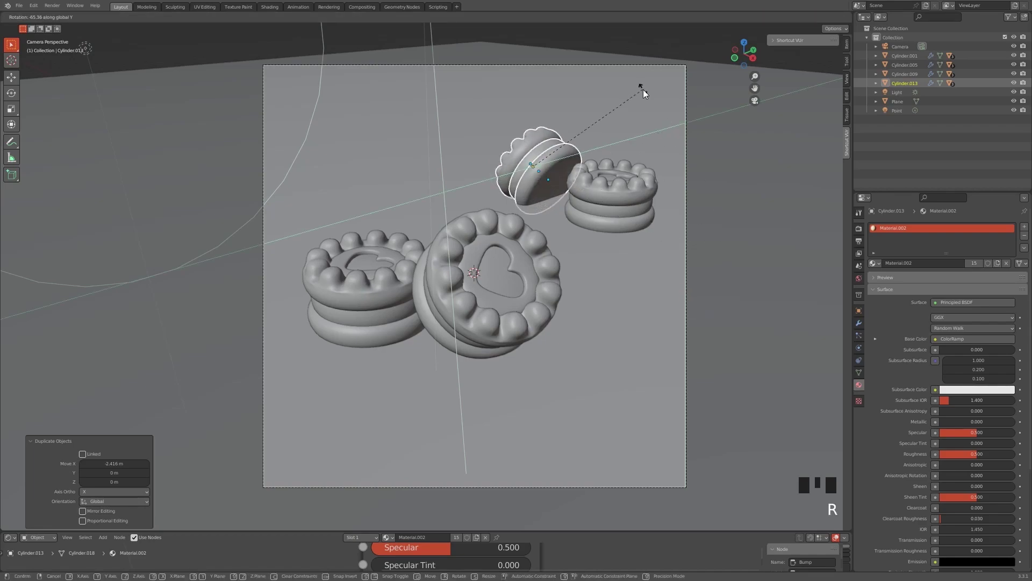
{"action": "key", "text": "r"}
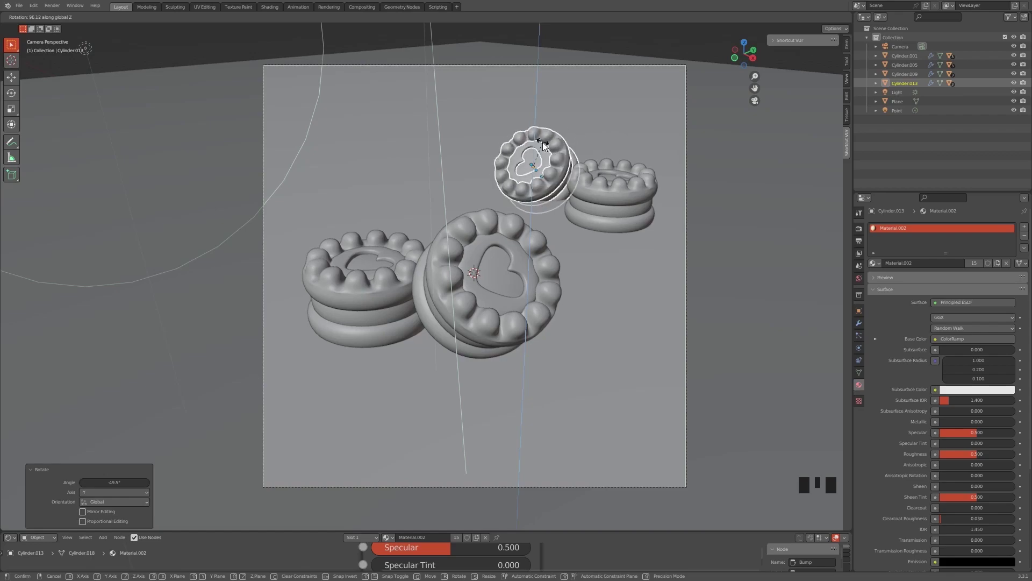
{"action": "key", "text": "g"}
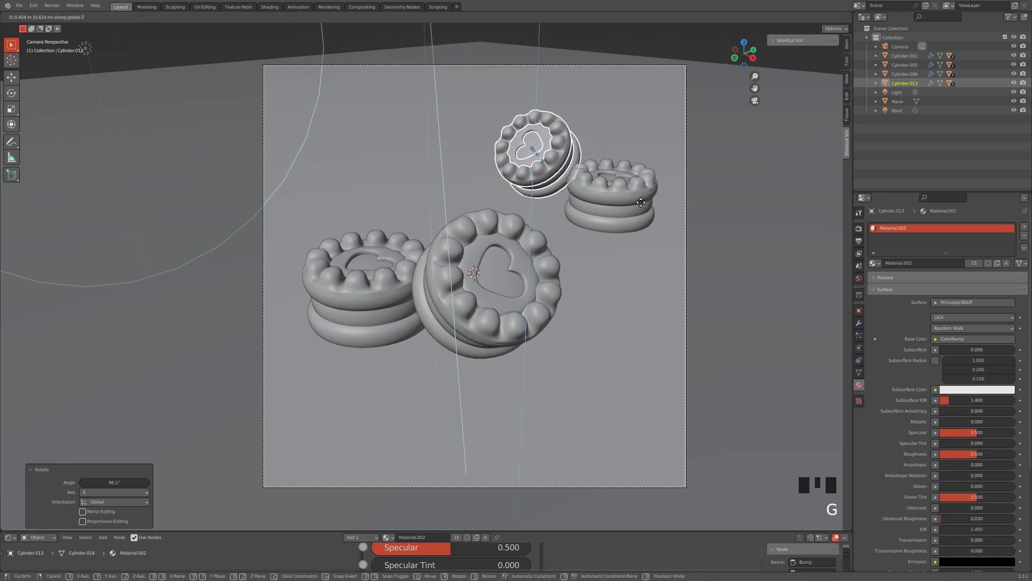
{"action": "left_click", "coordinate": [629, 196]}
Readjust the tilted copy's placement, then duplicate the small upright cookie once more.
{"action": "key", "text": "ctrl+z"}
{"action": "key", "text": "g"}
{"action": "left_click", "coordinate": [604, 198]}
{"action": "key", "text": "shift+g"}
{"action": "left_click", "coordinate": [618, 199]}
{"action": "key", "text": "shift+d"}
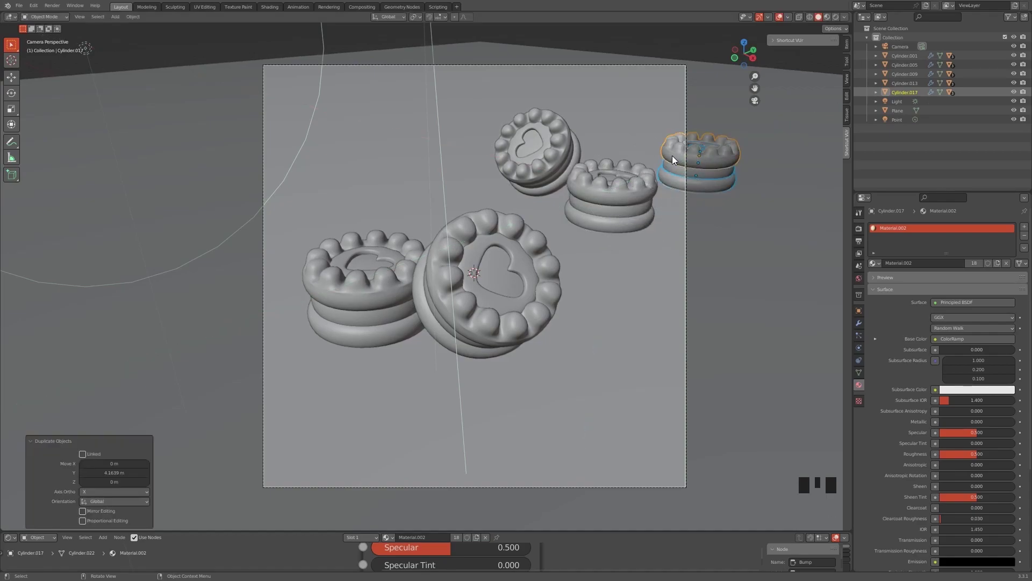
Slide the newest small cookie back along Y so it sits behind the tilted small cookie.
{"action": "key", "text": "g"}
{"action": "left_click_drag", "start_coordinate": [646, 164], "coordinate": [628, 164]}
{"action": "scroll", "scroll_direction": "down", "scroll_amount": 3}
{"action": "key", "text": "g"}
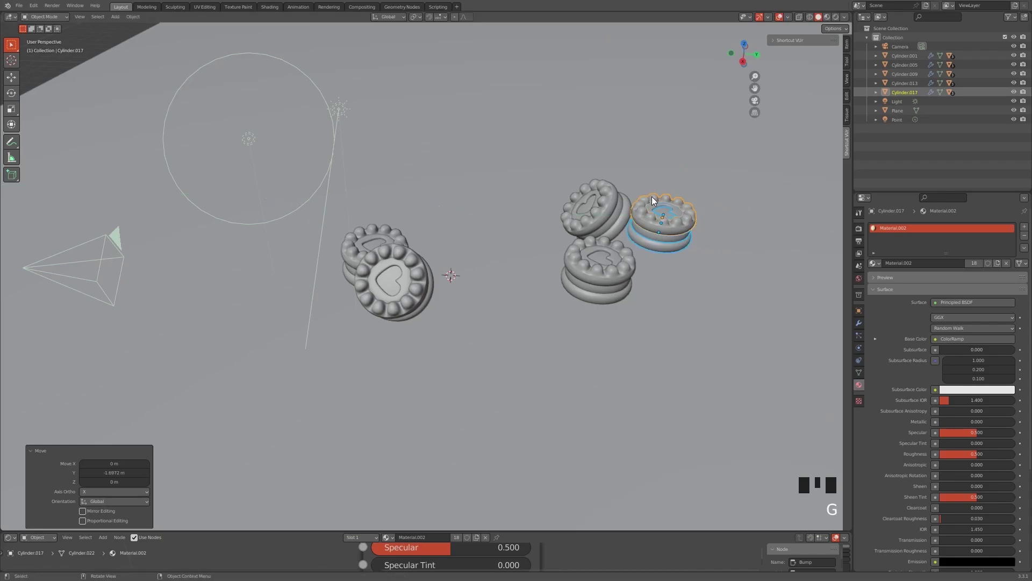
{"action": "left_click_drag", "start_coordinate": [658, 280], "coordinate": [766, 106]}
{"action": "left_click", "coordinate": [765, 106]}
{"action": "scroll", "scroll_direction": "down", "scroll_amount": 3}
{"action": "scroll", "scroll_direction": "up", "scroll_amount": 3}
{"action": "scroll", "scroll_direction": "up", "scroll_amount": 3}
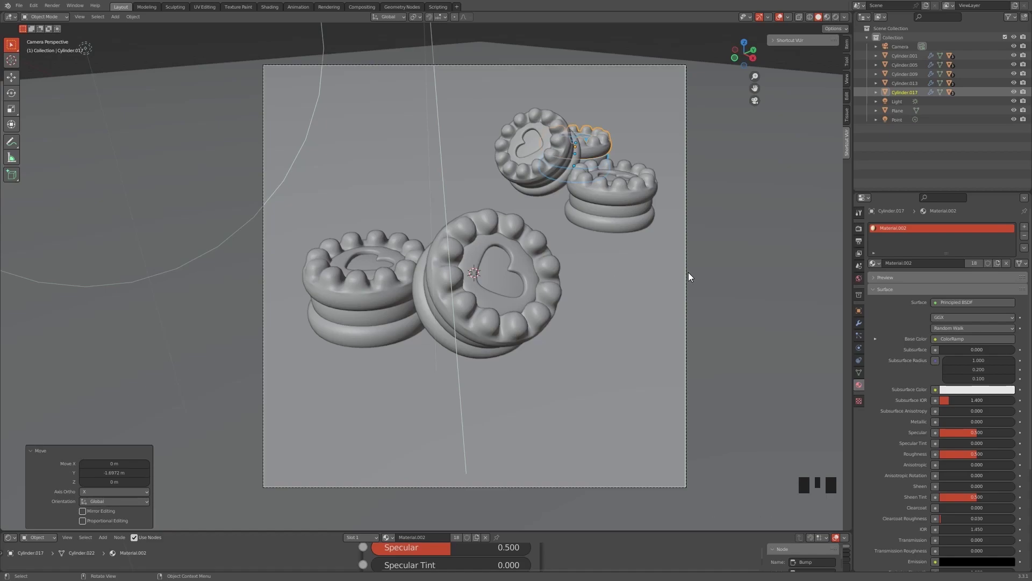